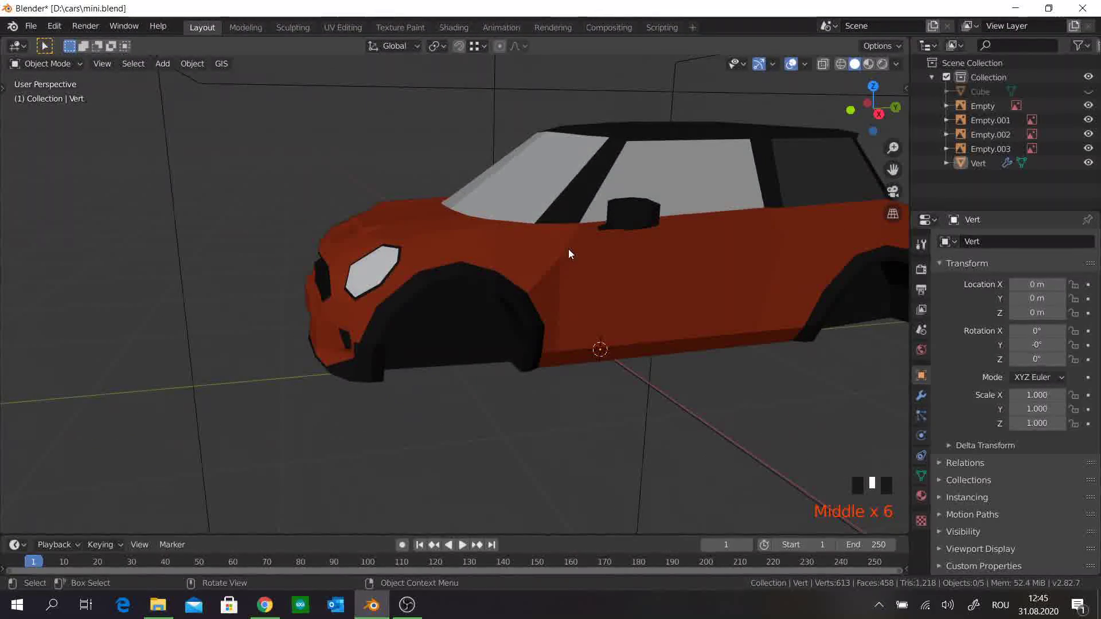
Step: View the car from the right side with X-ray on so the blueprint shows through
key("KP_3")
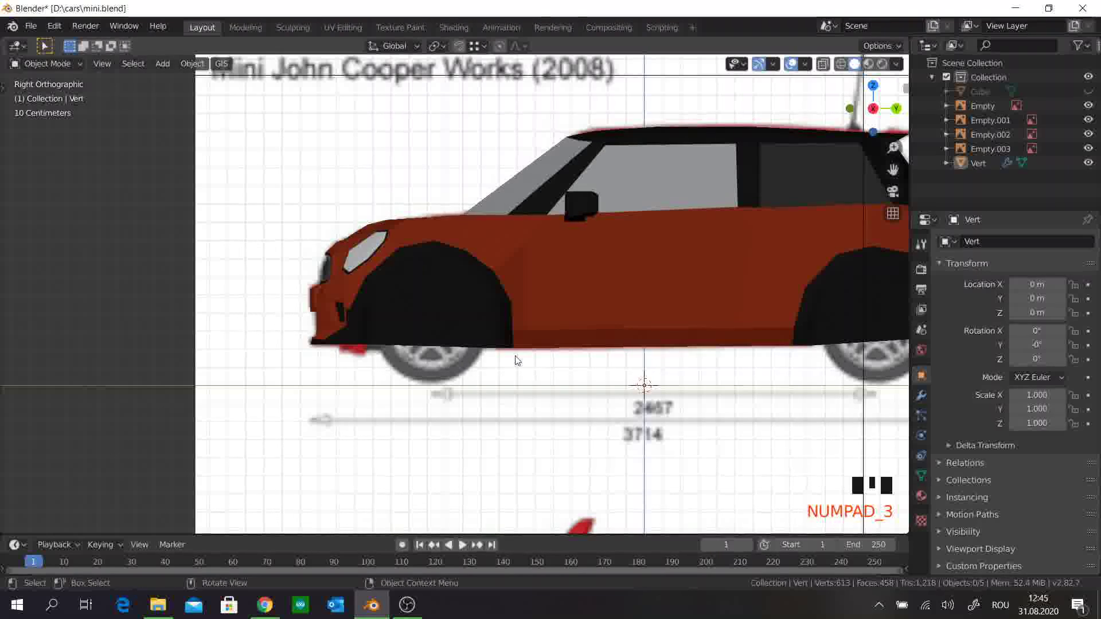
key("alt+z")
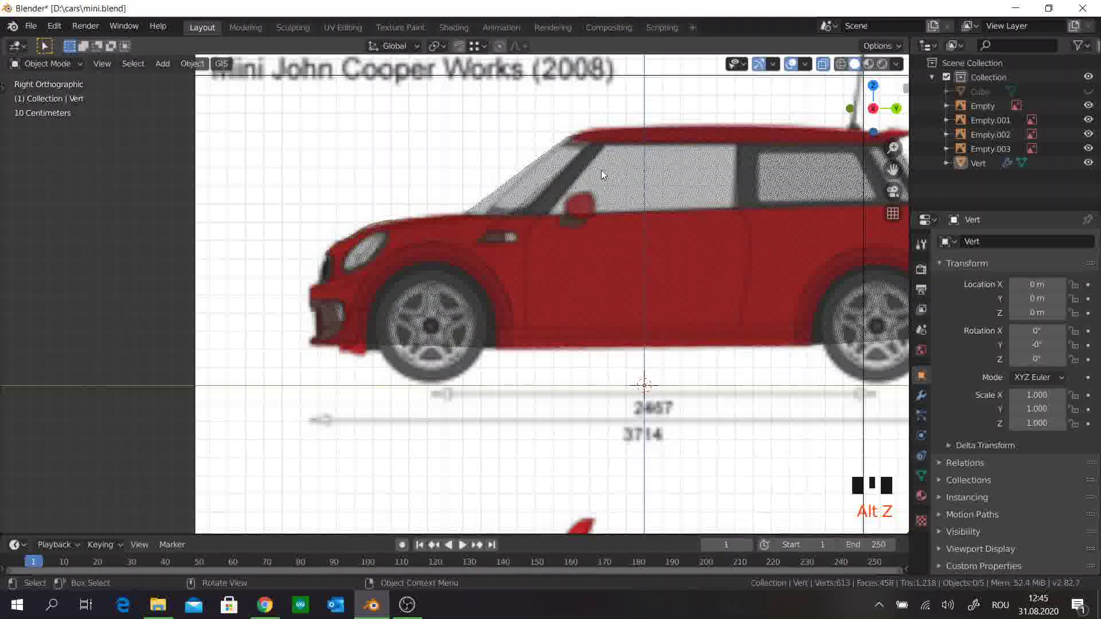
Step: Enter Edit Mode on the car mesh, try adding a cube and undo it
key("Tab")
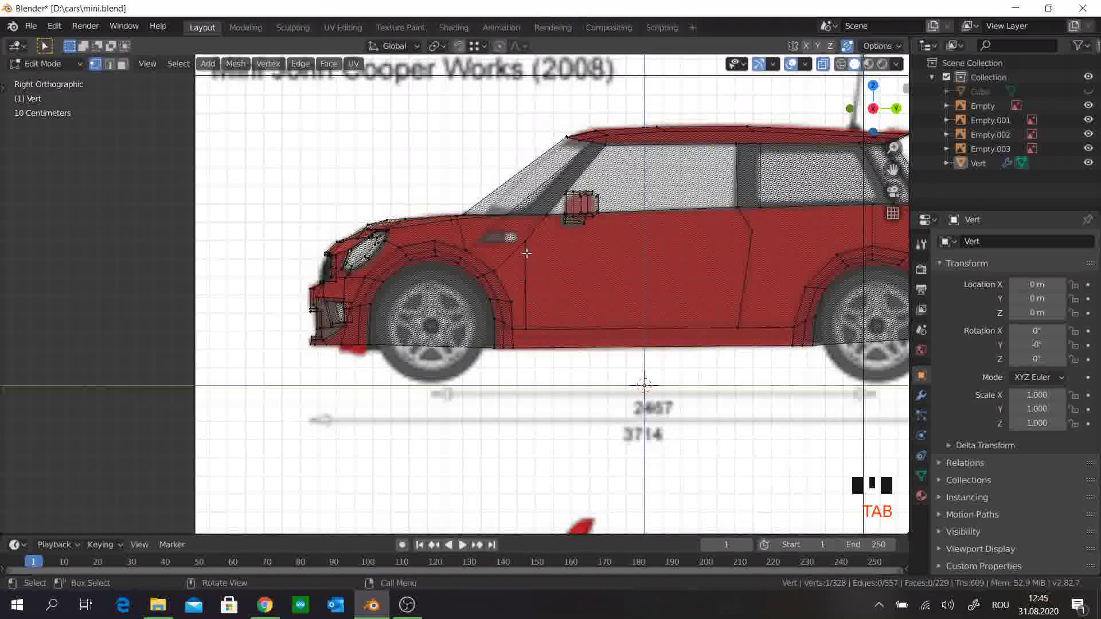
key("3")
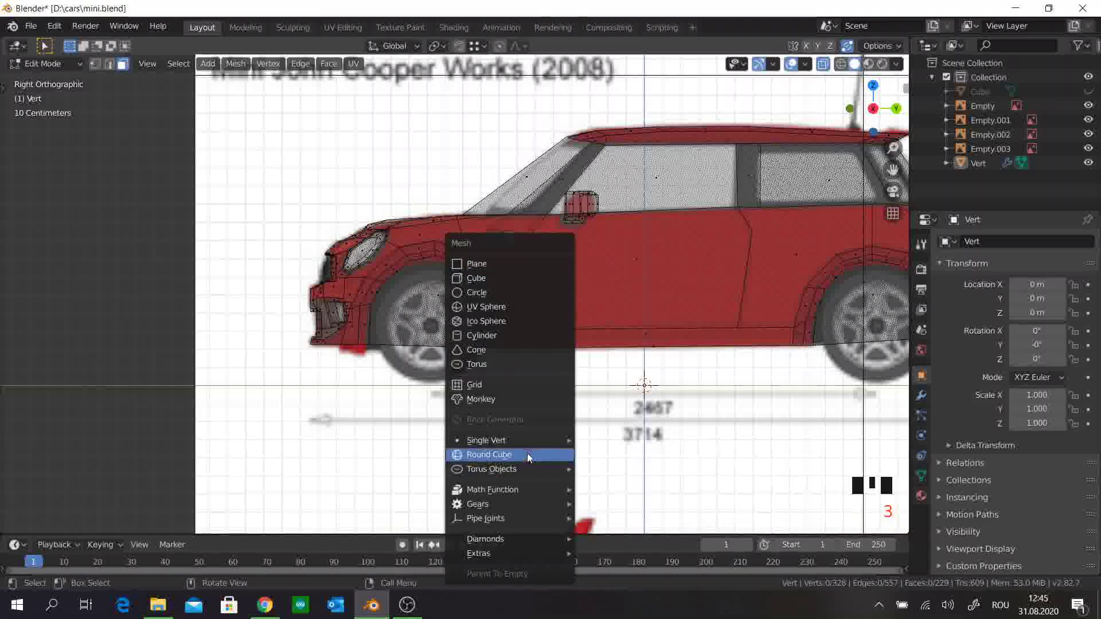
key("shift+a")
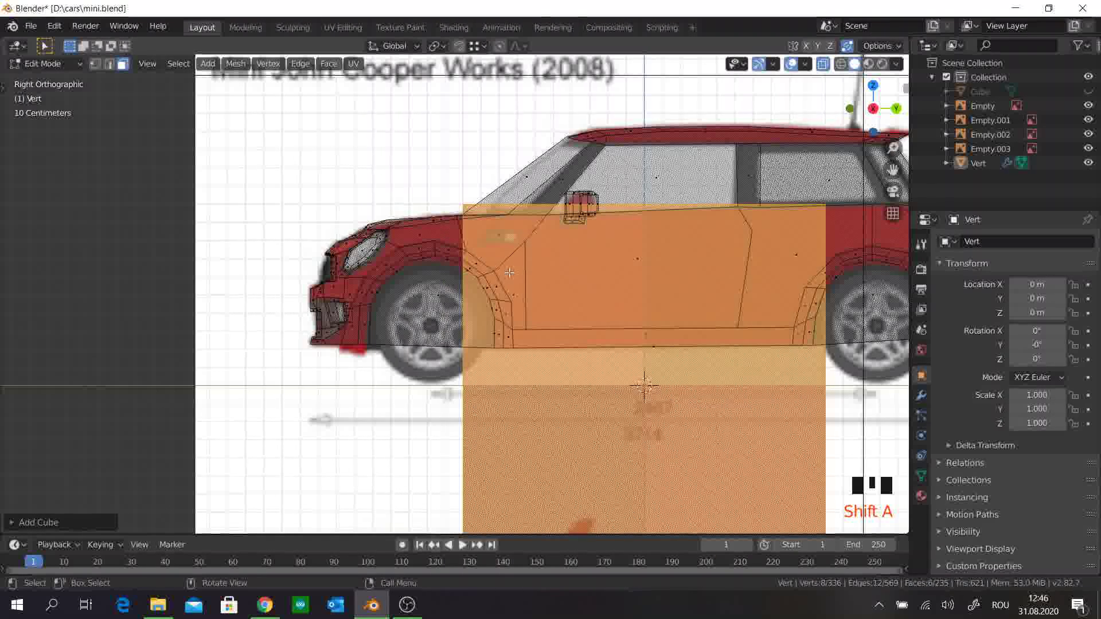
key("ctrl+z")
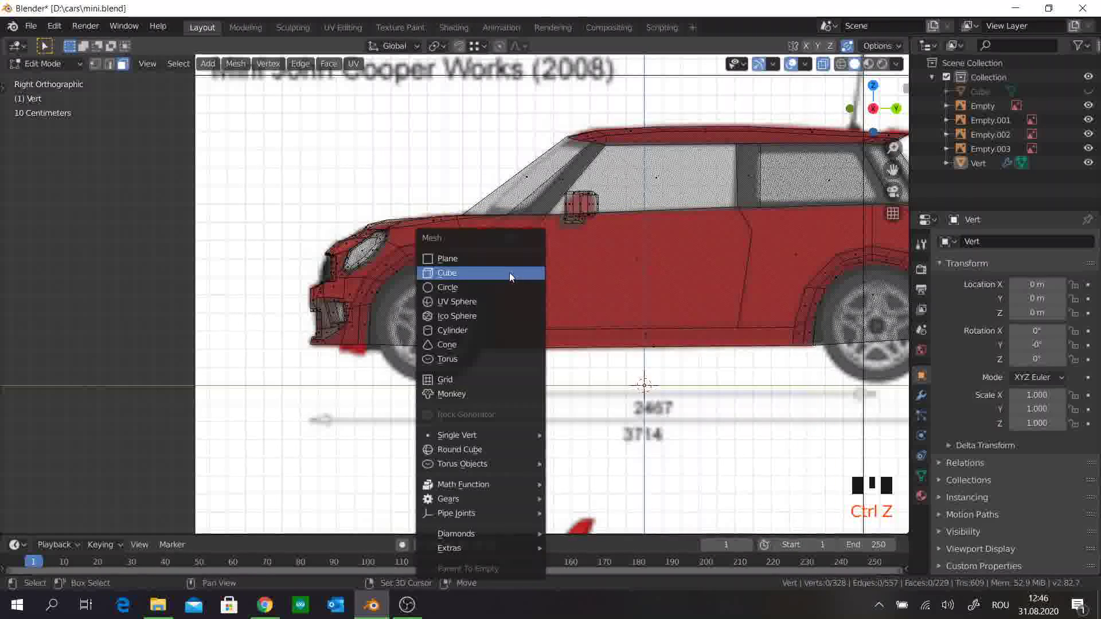
Step: Try a sphere rotated, moved and scaled onto the front wheel, then undo it back to the add-mesh list
key("shift+a")
key("r")
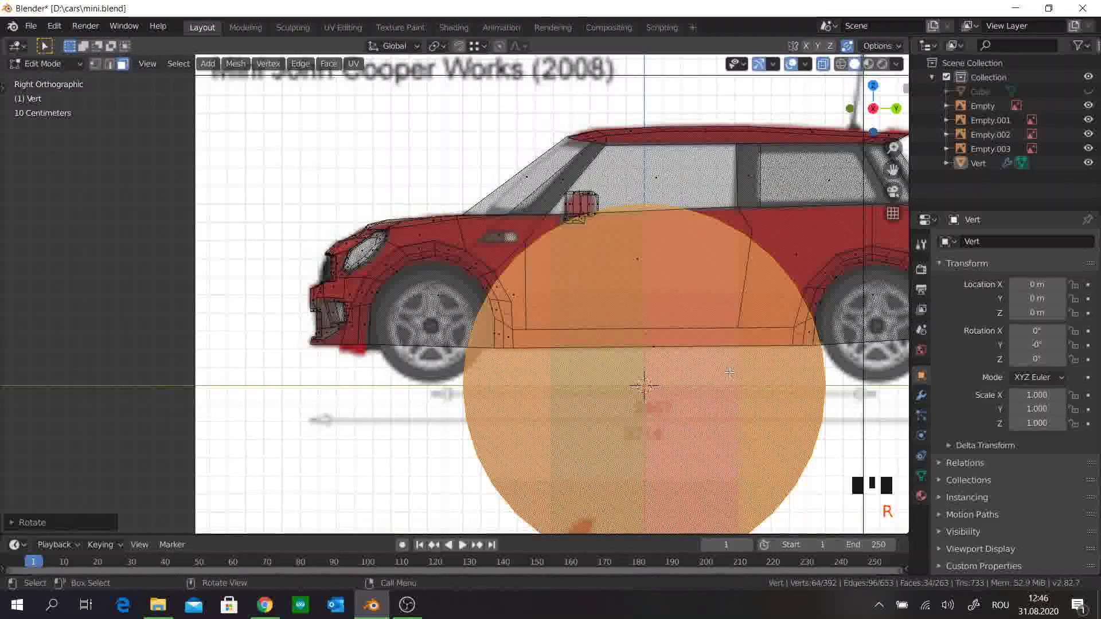
key("g")
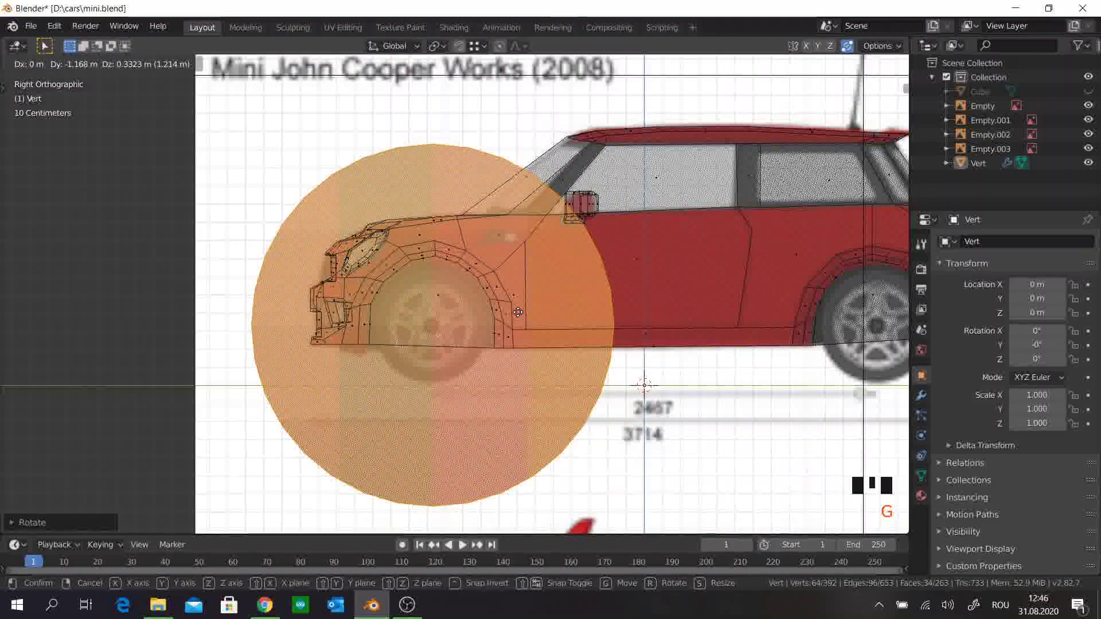
key("s")
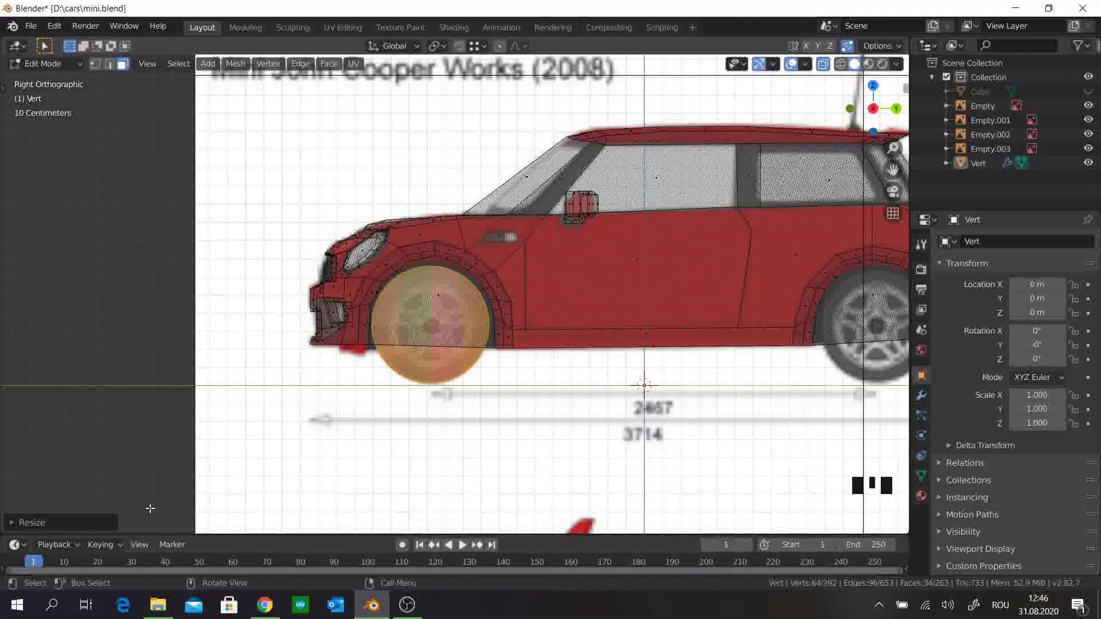
key("ctrl+z")
key("ctrl+z")
key("ctrl+z")
key("ctrl+z")
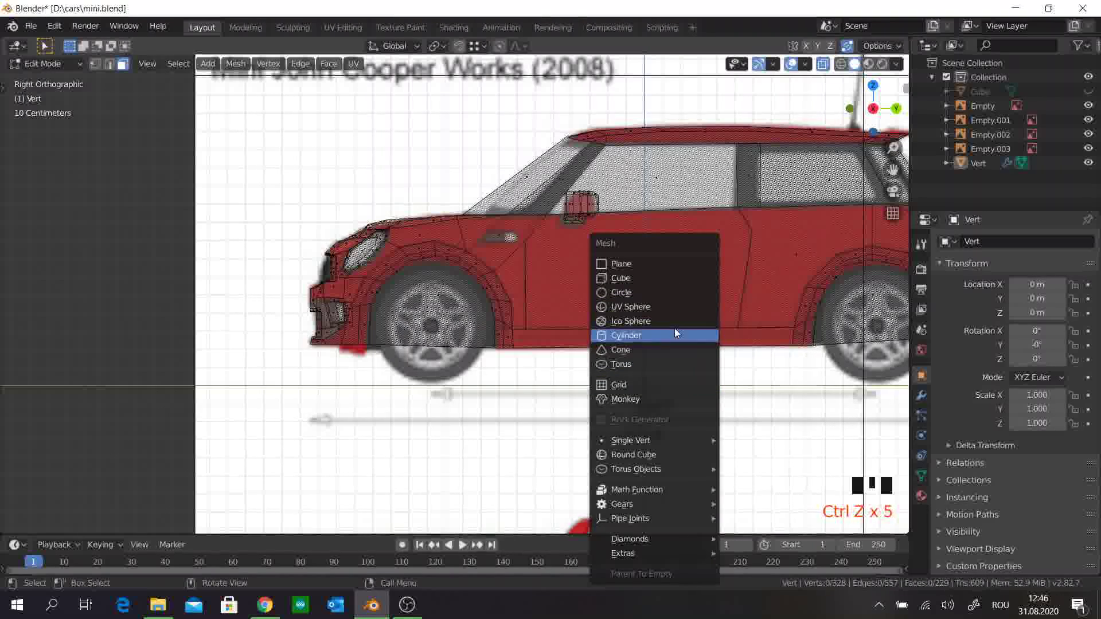
Step: Add a cylinder turned 90° sideways, sized onto the front wheel and narrowed to tire width in front view
key("shift+a")
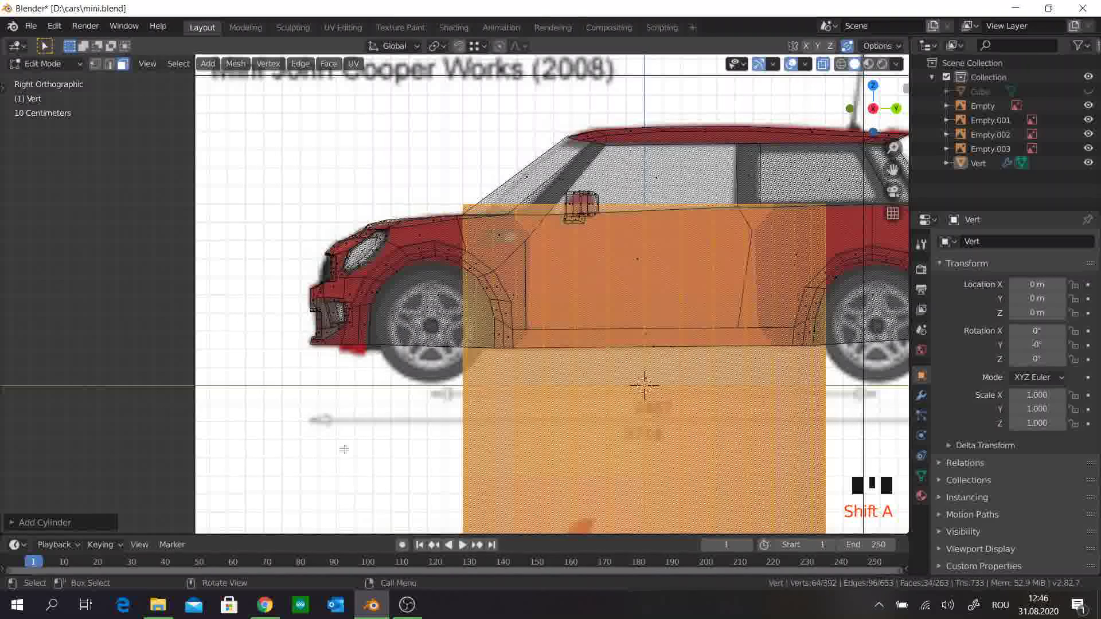
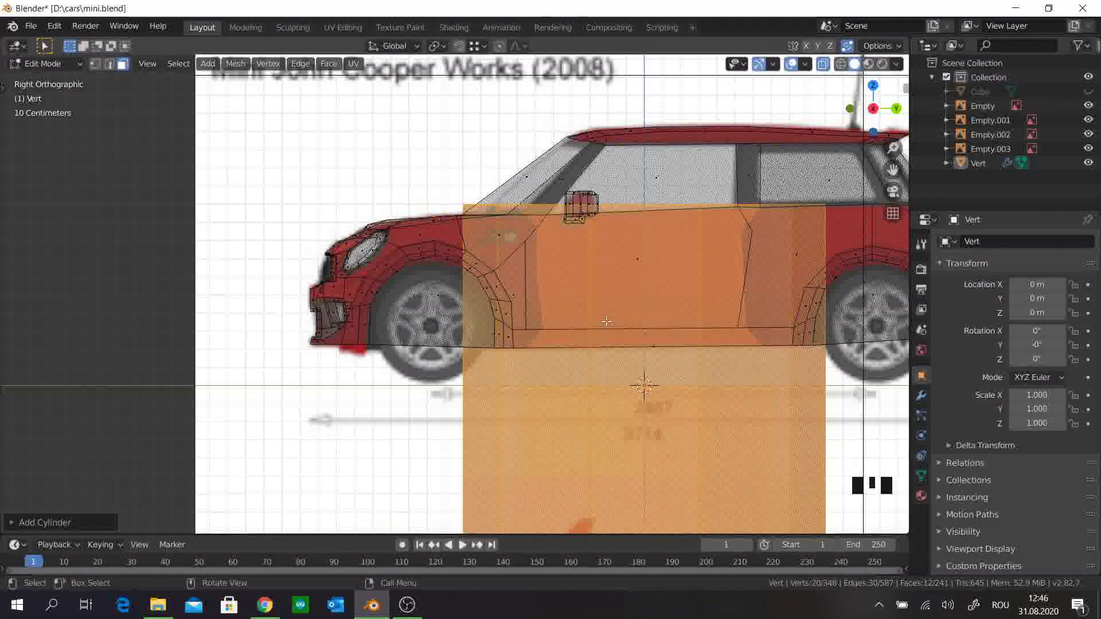
key("r")
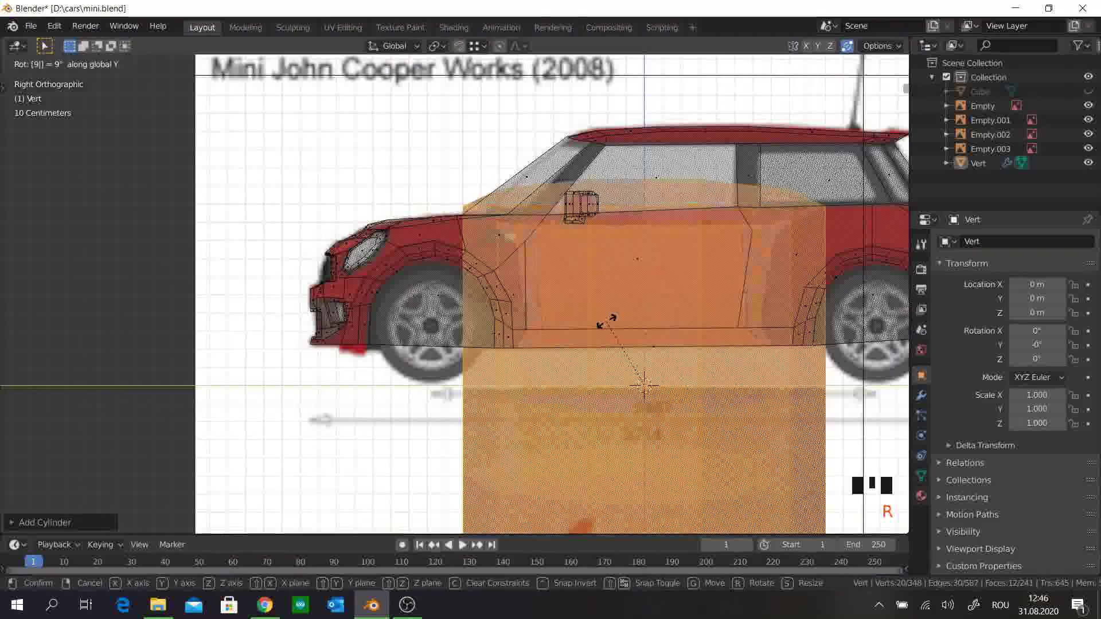
key("g")
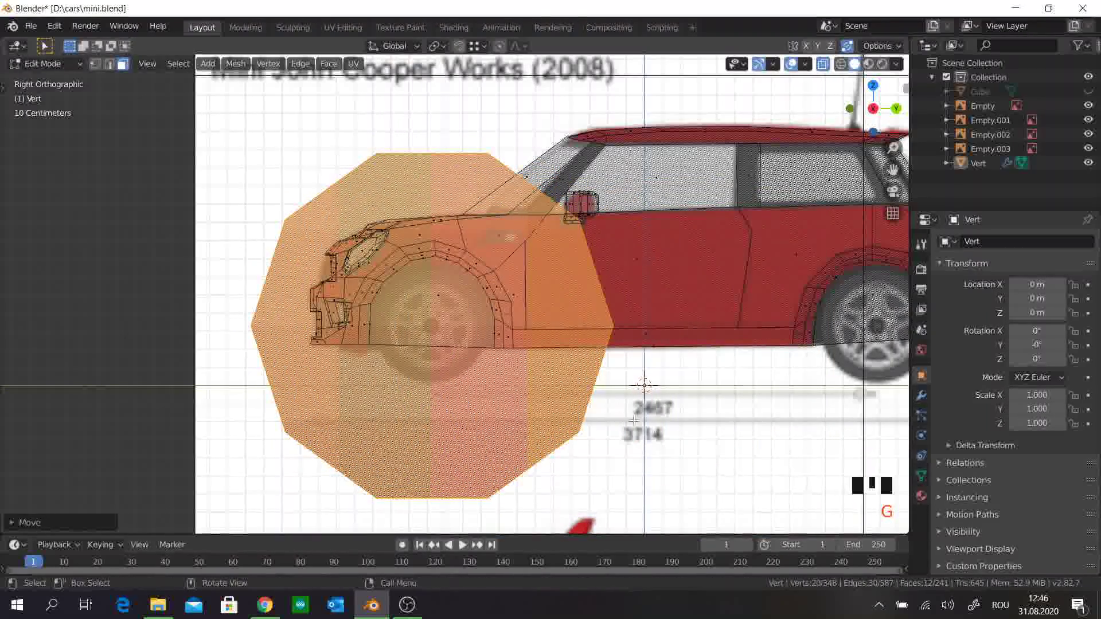
key("s")
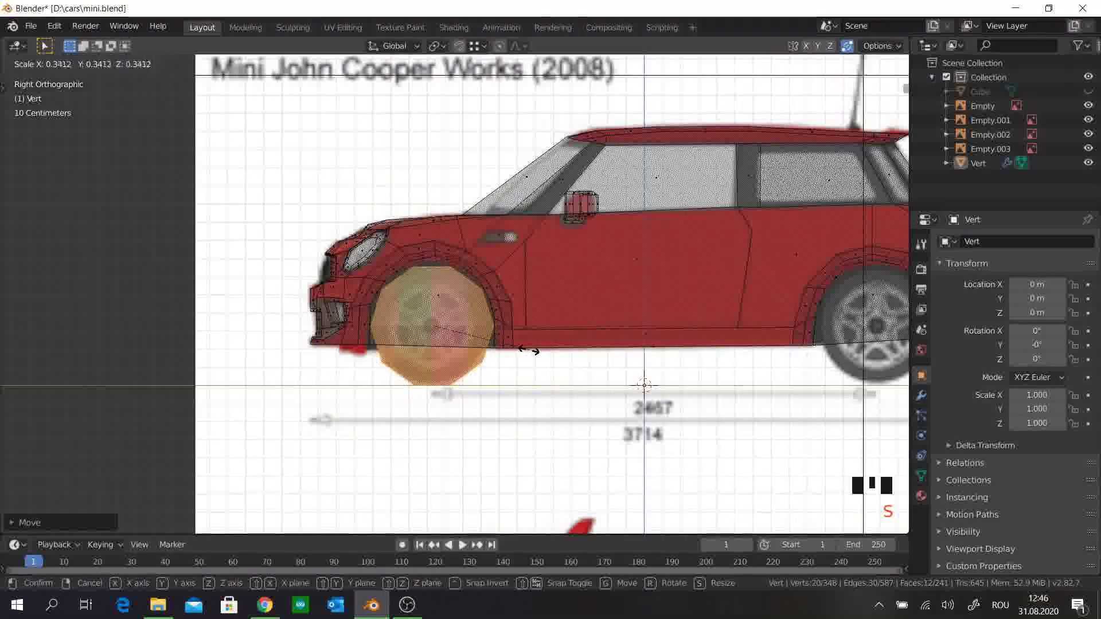
key("KP_1")
scroll("up", 3)
key("g")
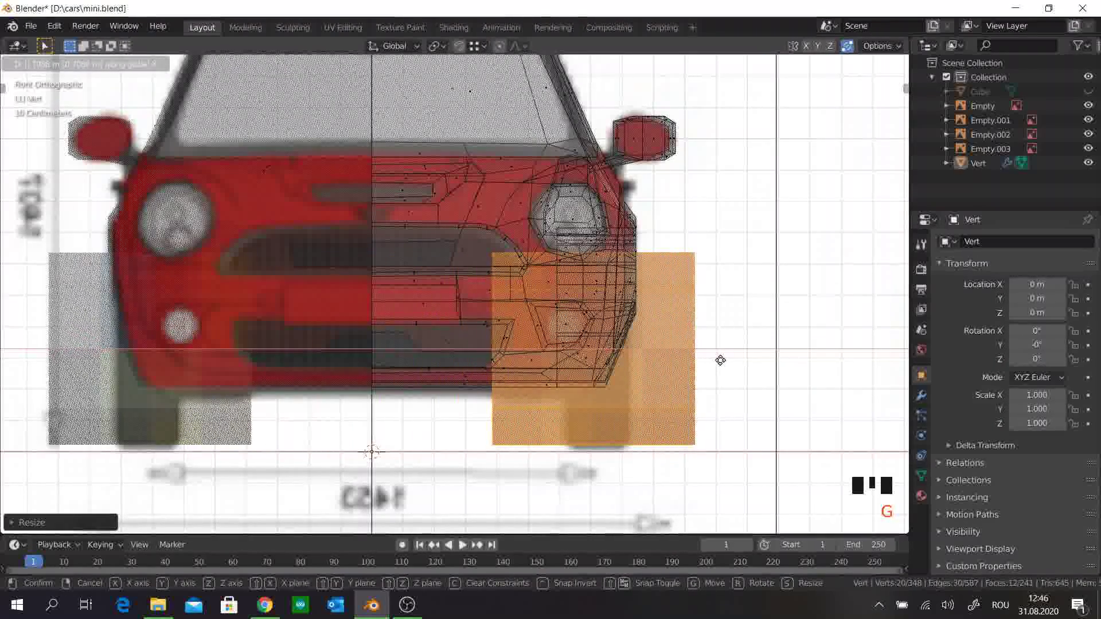
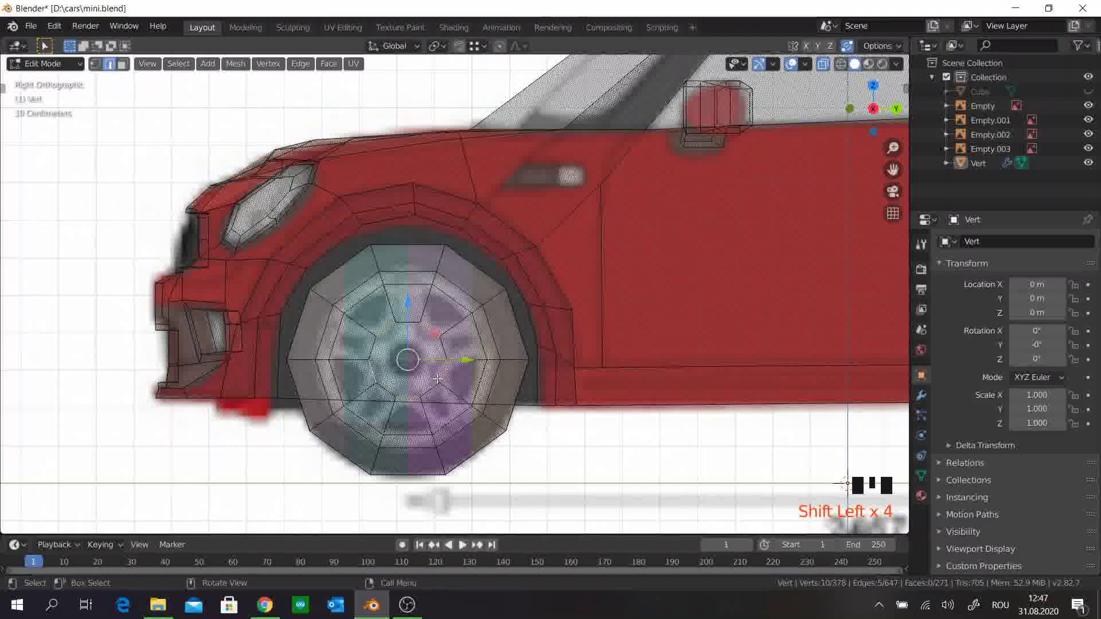
Step: Scale the inner inset ring of wheel faces outward to separate tire from rim
key("s")
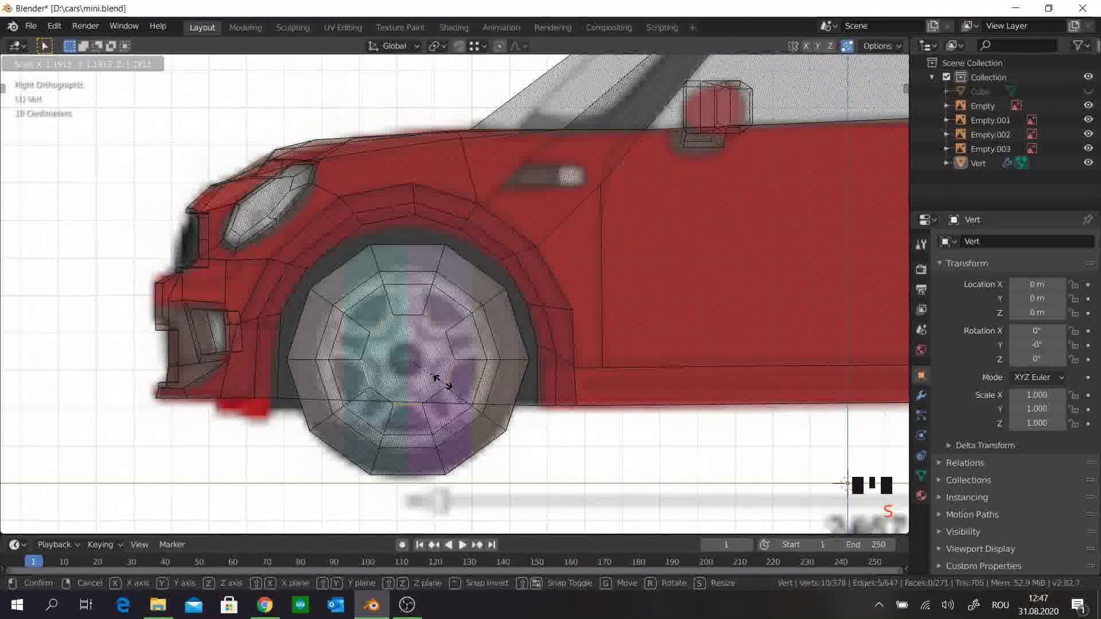
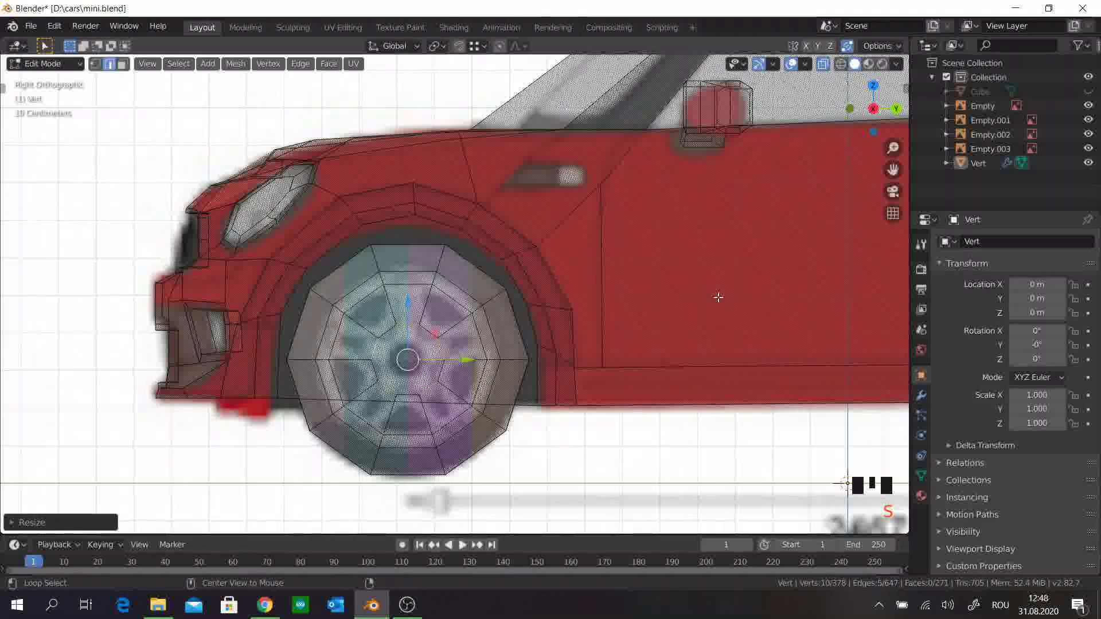
Step: Turn off X-ray and hide the car body so only the ringed wheel cylinder shows
key("alt+z")
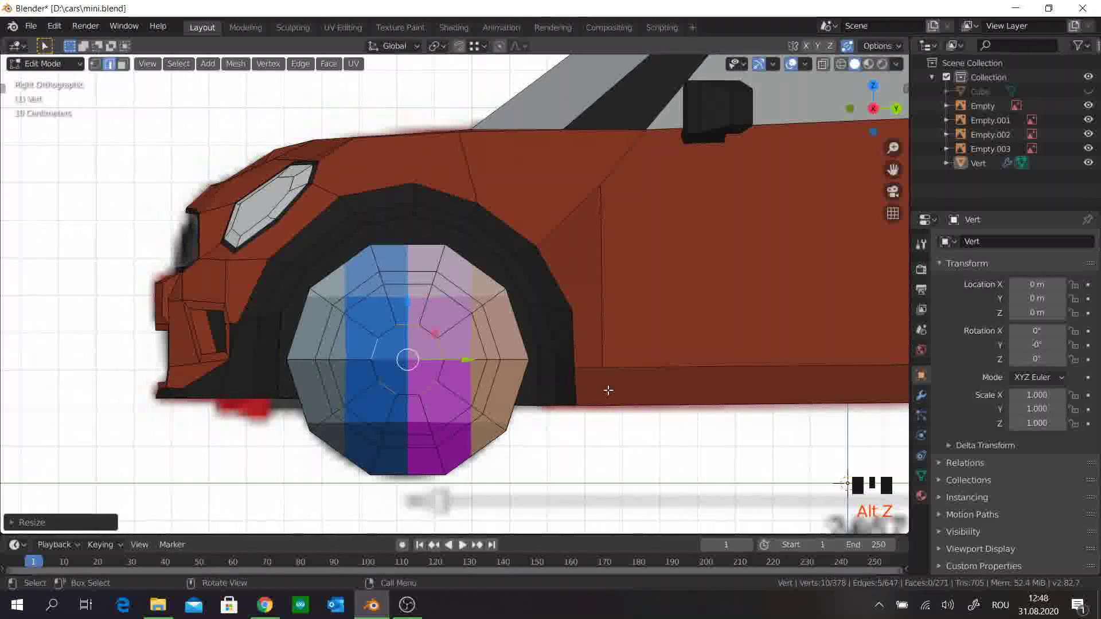
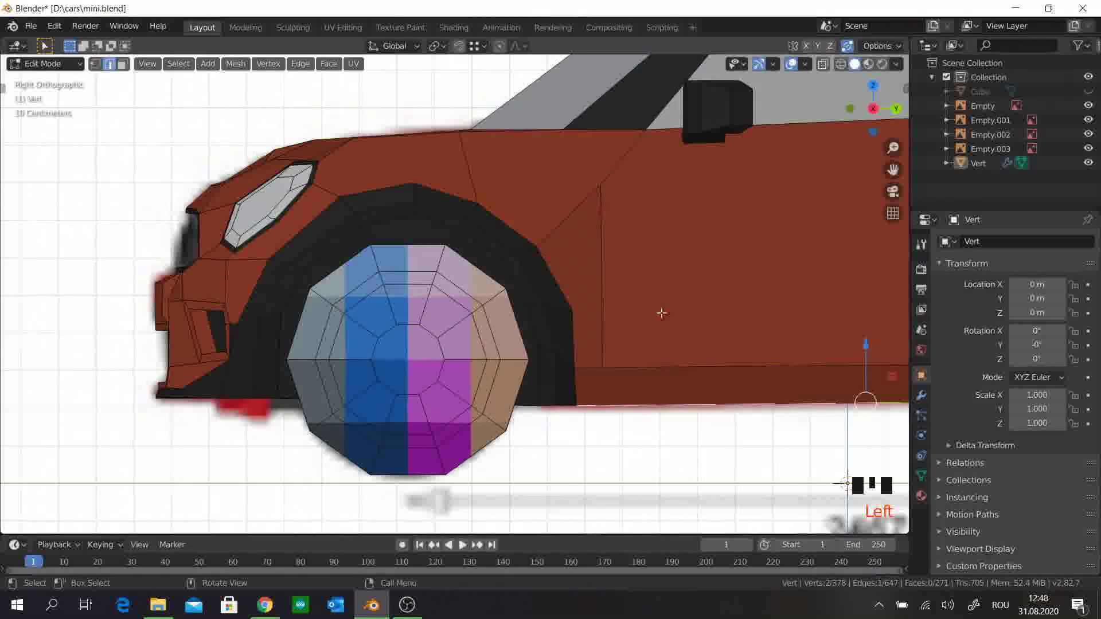
key("l")
key("h")
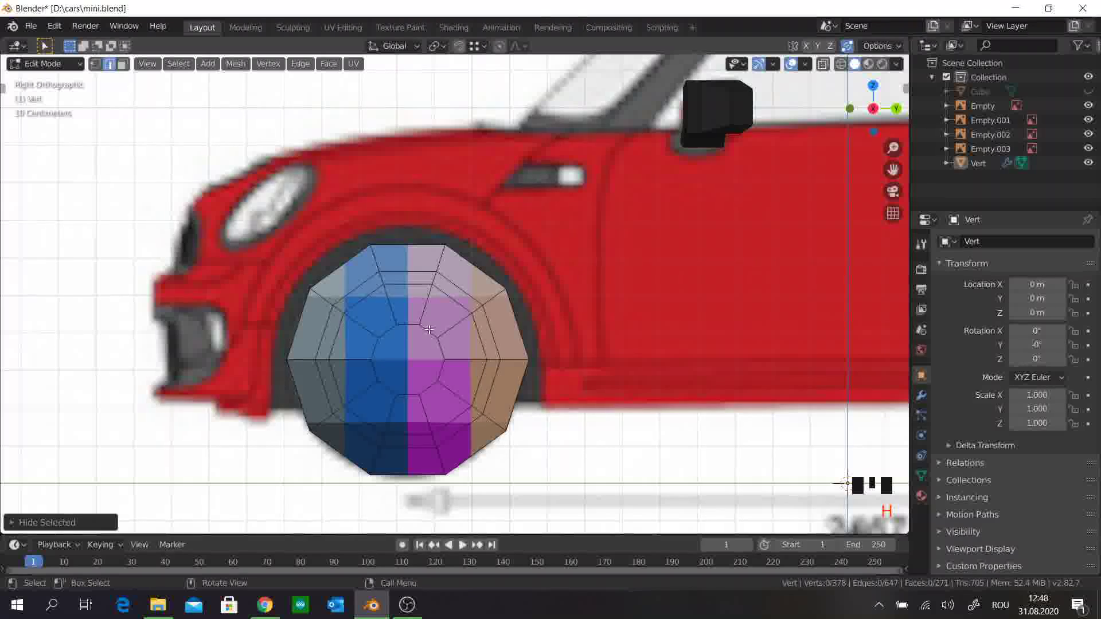
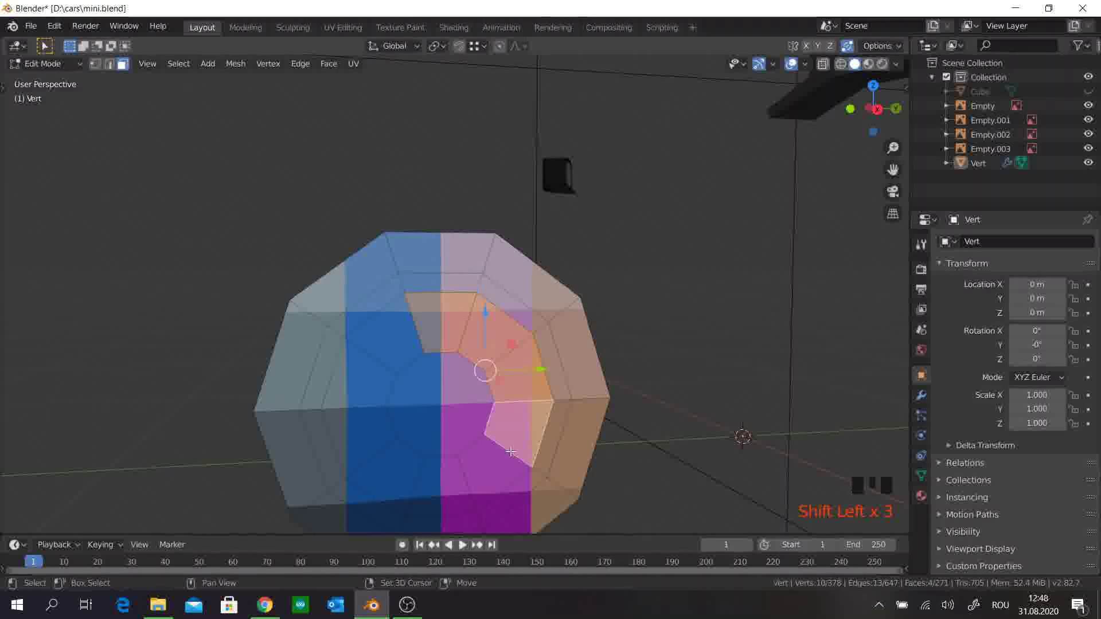
Step: Select the full ring of rim faces for the spoke insets, then view the car from the front
left_click(410, 490)
key("KP_3")
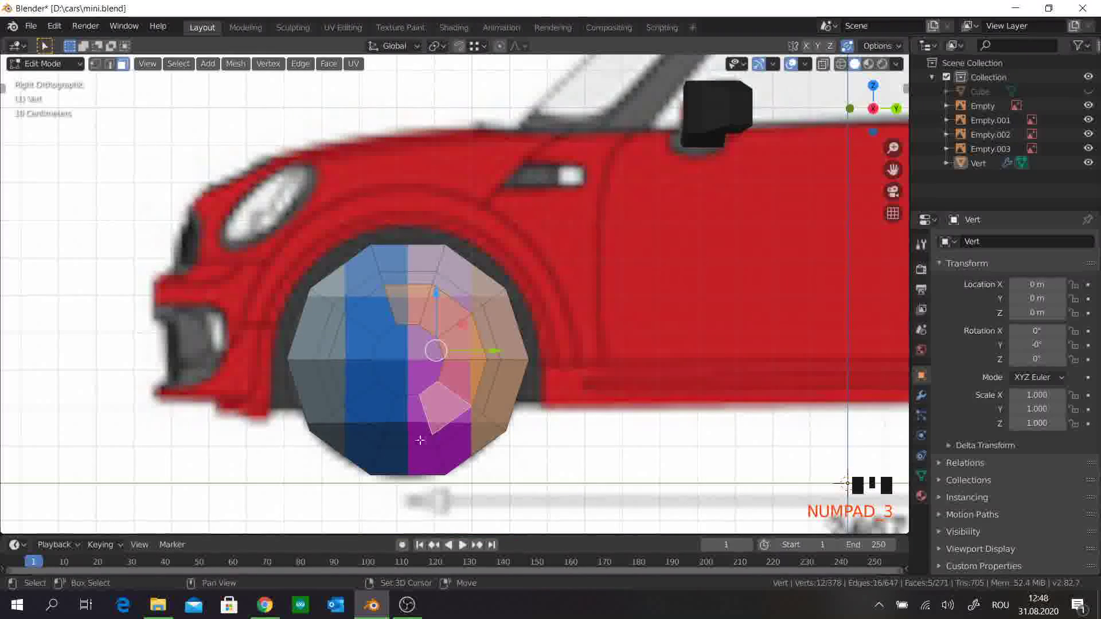
left_click(382, 408)
left_click_drag(370, 380, 367, 352)
left_click(359, 330)
left_click(376, 313)
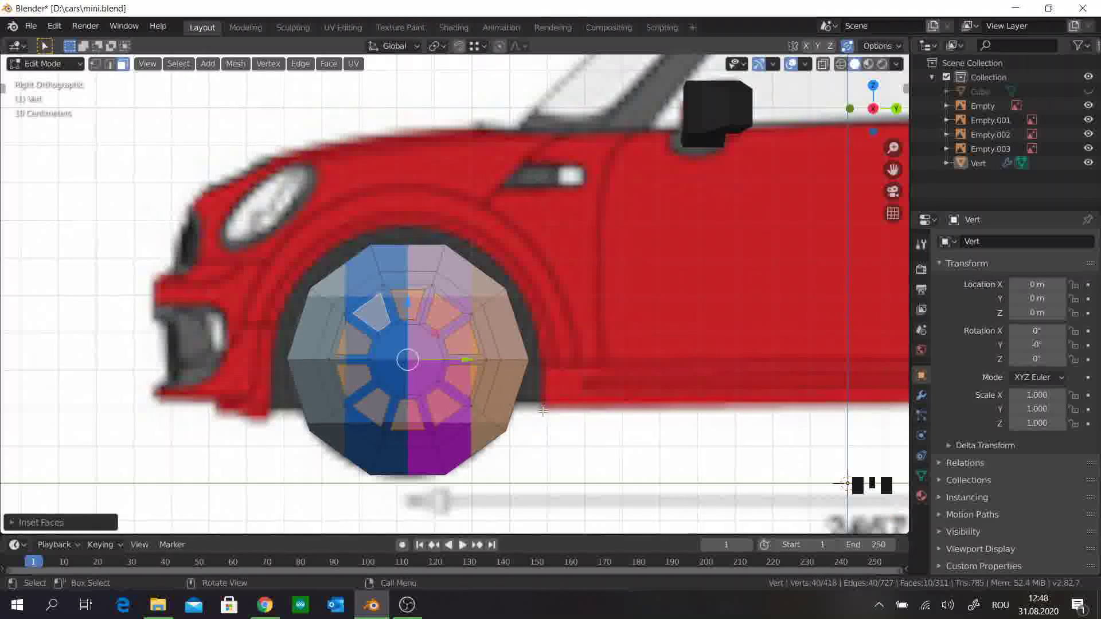
key("KP_1")
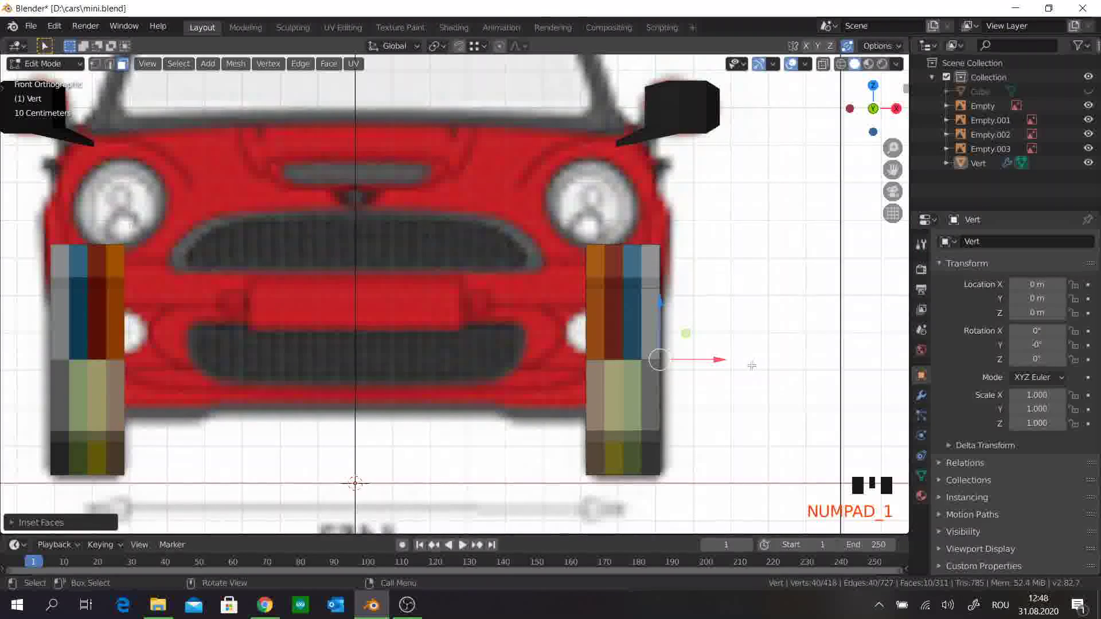
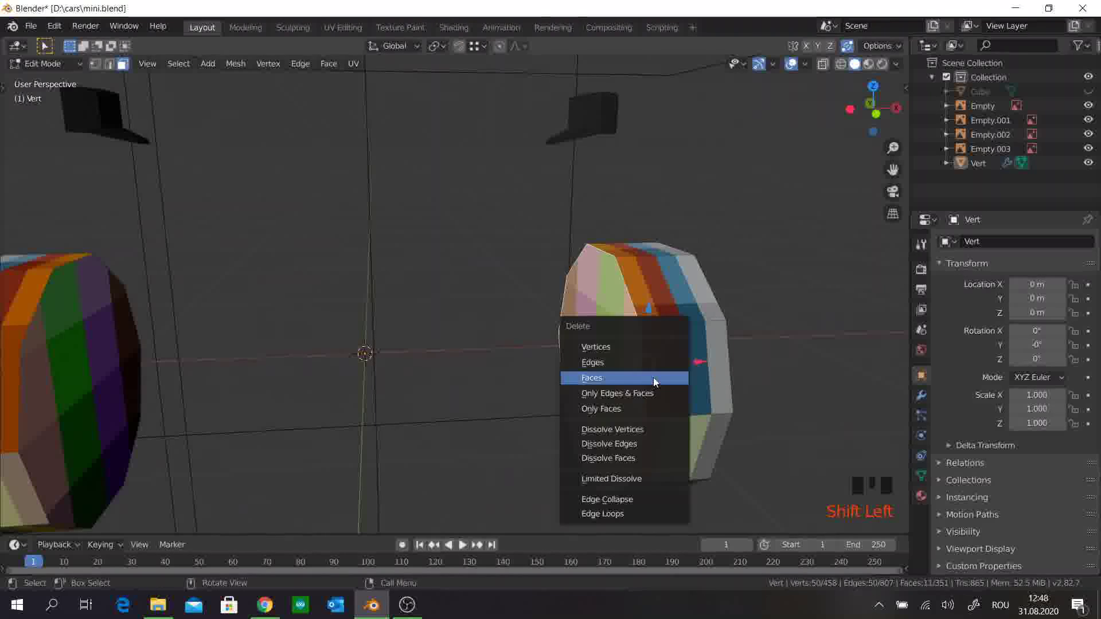
Step: Delete the inset faces to open gaps between the spokes and inspect the holes
key("Delete")
left_click_drag(677, 364, 718, 350)
scroll("up", 3)
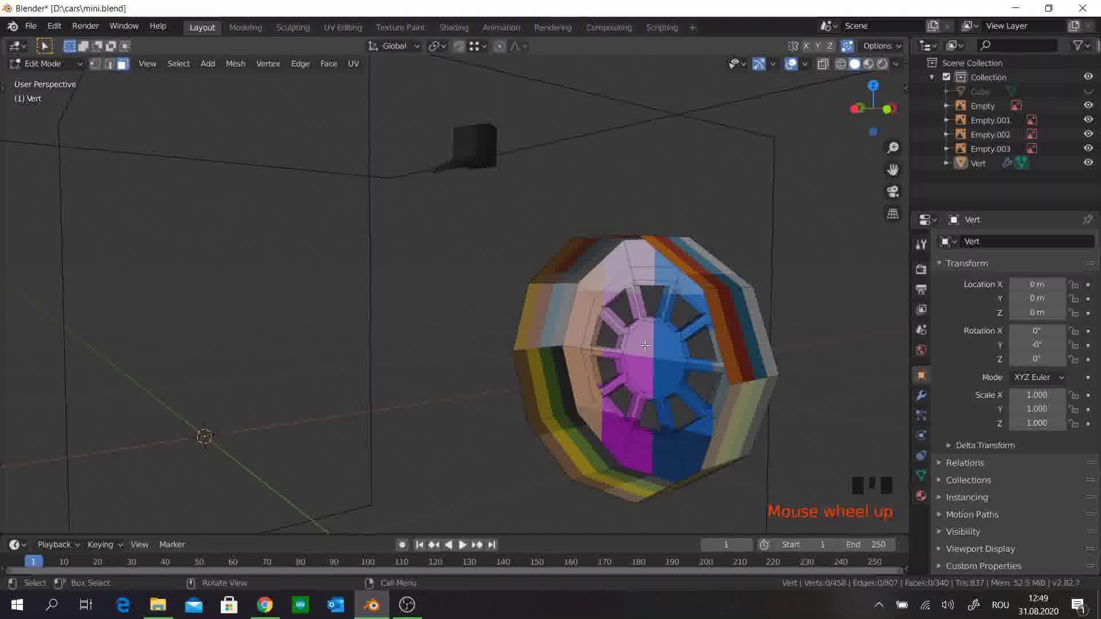
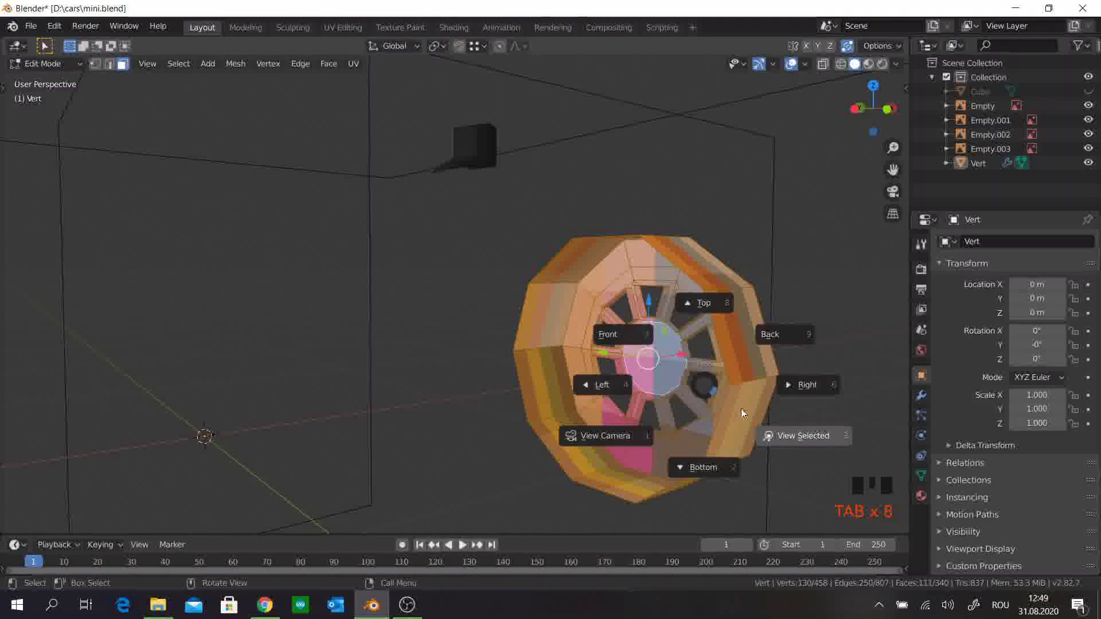
Step: In face select, narrow each of the wheel's spokes one by one around the rim
key("`")
left_click_drag(521, 379, 493, 322)
scroll("down", 3)
scroll("up", 3)
middle_click(508, 292)
key("2")
left_click_drag(471, 309, 355, 267)
left_click(356, 266)
left_click(367, 296)
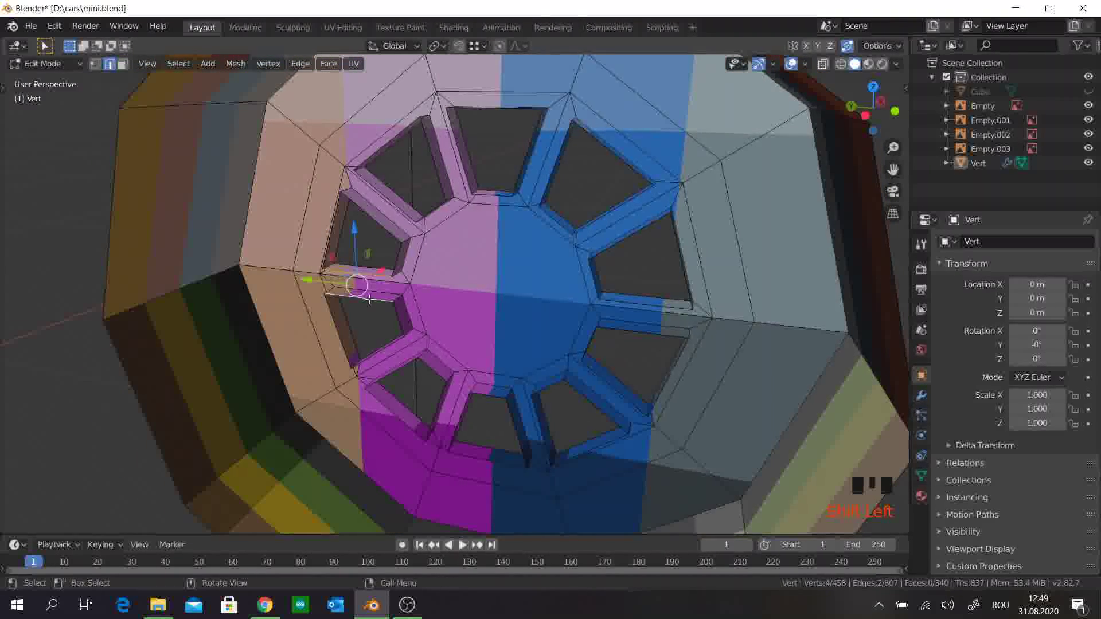
key("f")
left_click(378, 208)
left_click(386, 196)
key("f")
left_click(439, 165)
left_click(464, 161)
key("f")
left_click(527, 160)
left_click(557, 171)
key("f")
left_click(626, 207)
left_click(636, 233)
key("f")
left_click(635, 303)
left_click(632, 348)
key("f")
left_click(609, 382)
left_click(547, 420)
key("f")
left_click(542, 428)
left_click(514, 429)
key("f")
left_click(460, 420)
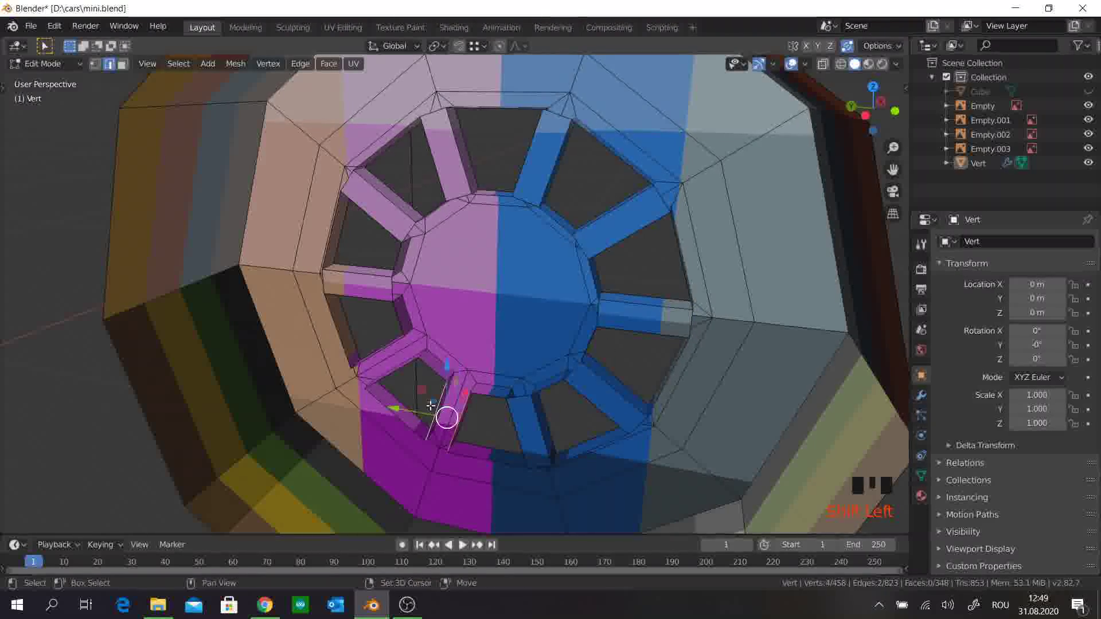
key("f")
left_click(386, 361)
key("f")
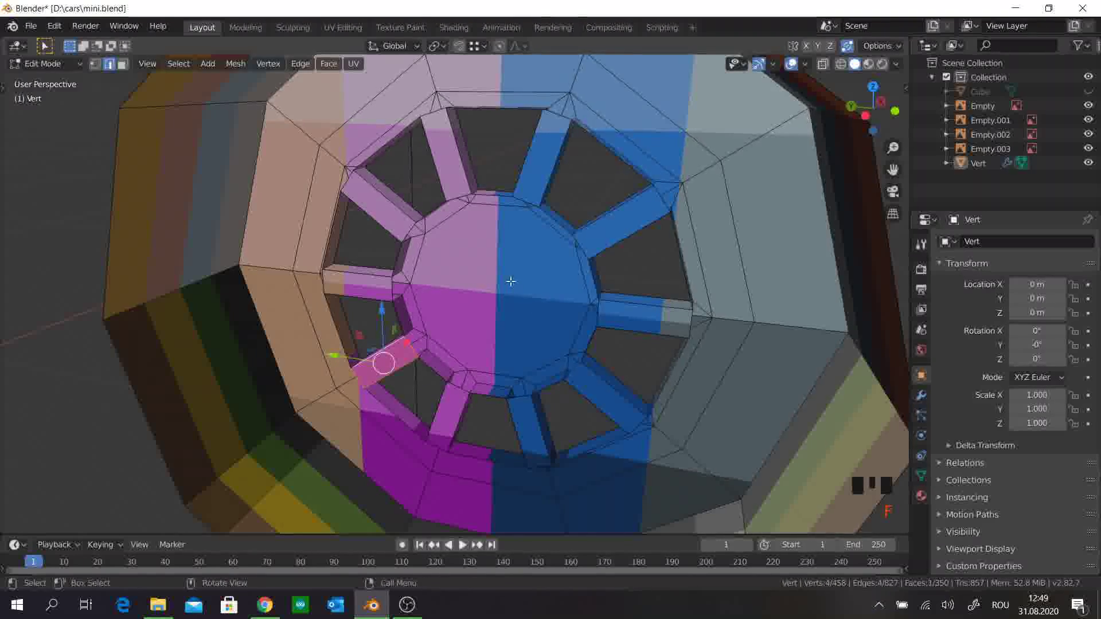
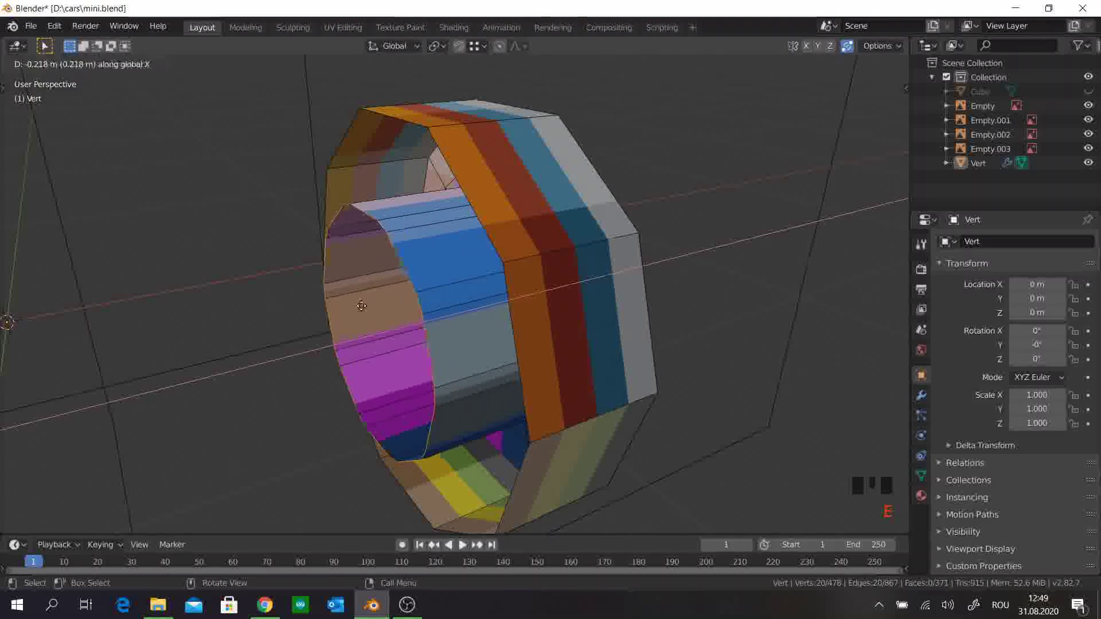
Step: Push the rim faces inward along the axle and extrude inner tire-wall faces into the tire
left_click_drag(495, 344, 441, 209)
left_click(441, 209)
left_click(523, 201)
left_click(519, 200)
left_click(502, 118)
key("f")
left_click_drag(590, 176, 543, 230)
left_click(542, 230)
Step: Reposition the tire sidewall faces in runs to reshape the tire's inner wall
key("f")
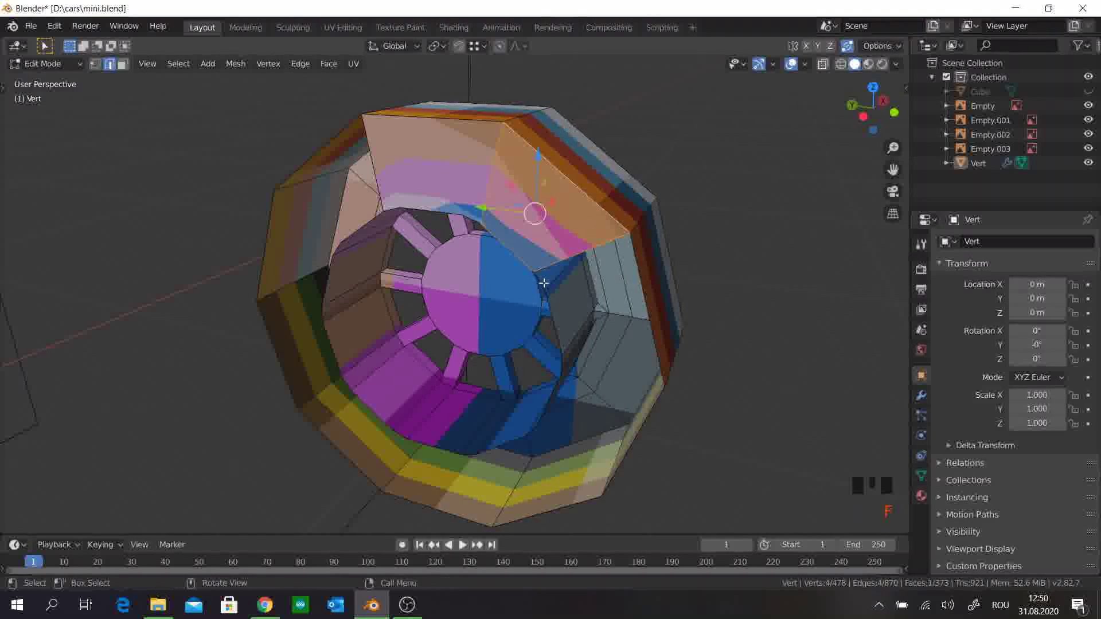
left_click(560, 299)
left_click(584, 343)
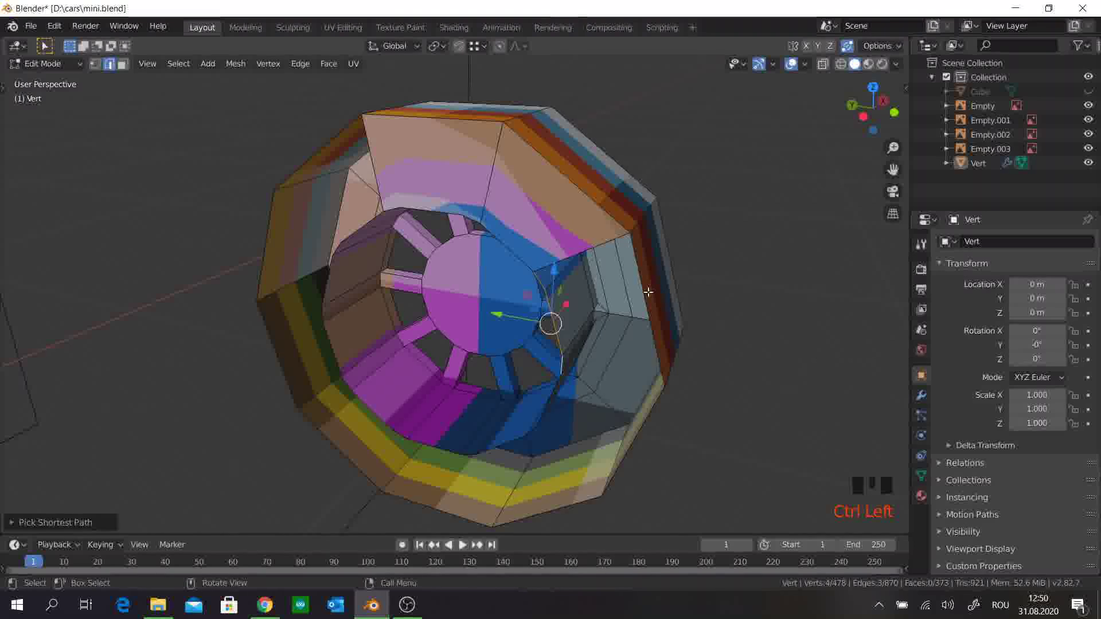
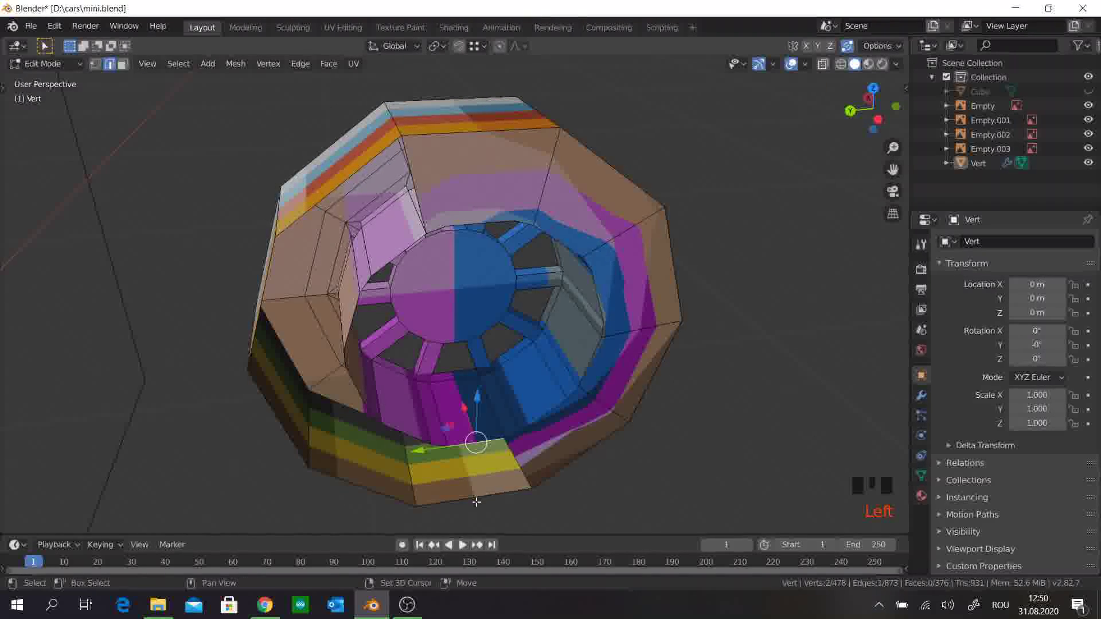
left_click(478, 487)
key("f")
left_click(437, 444)
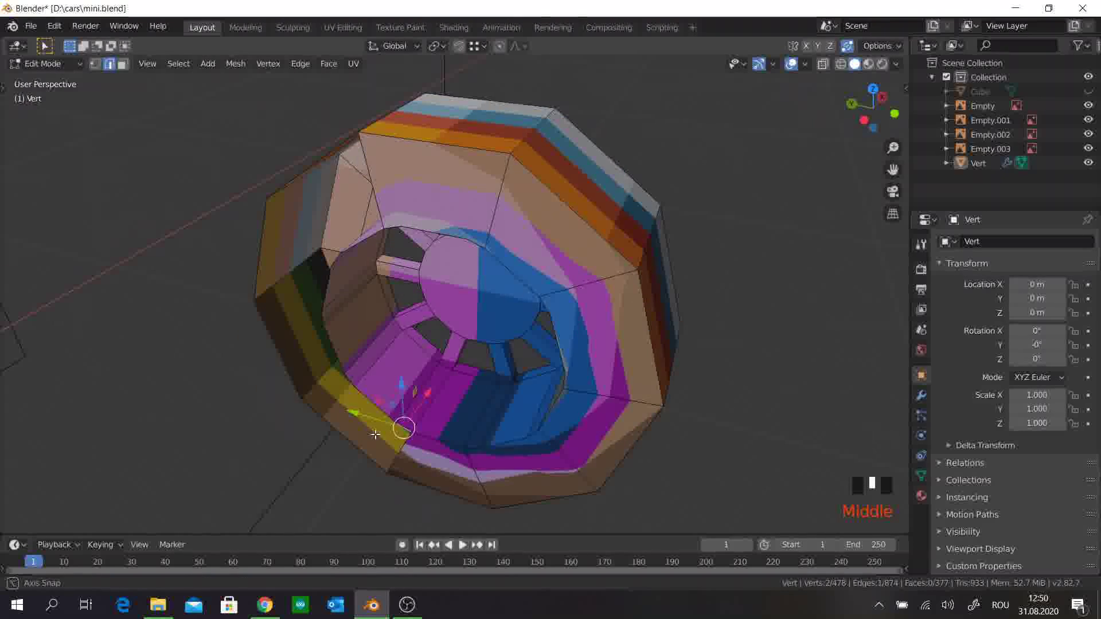
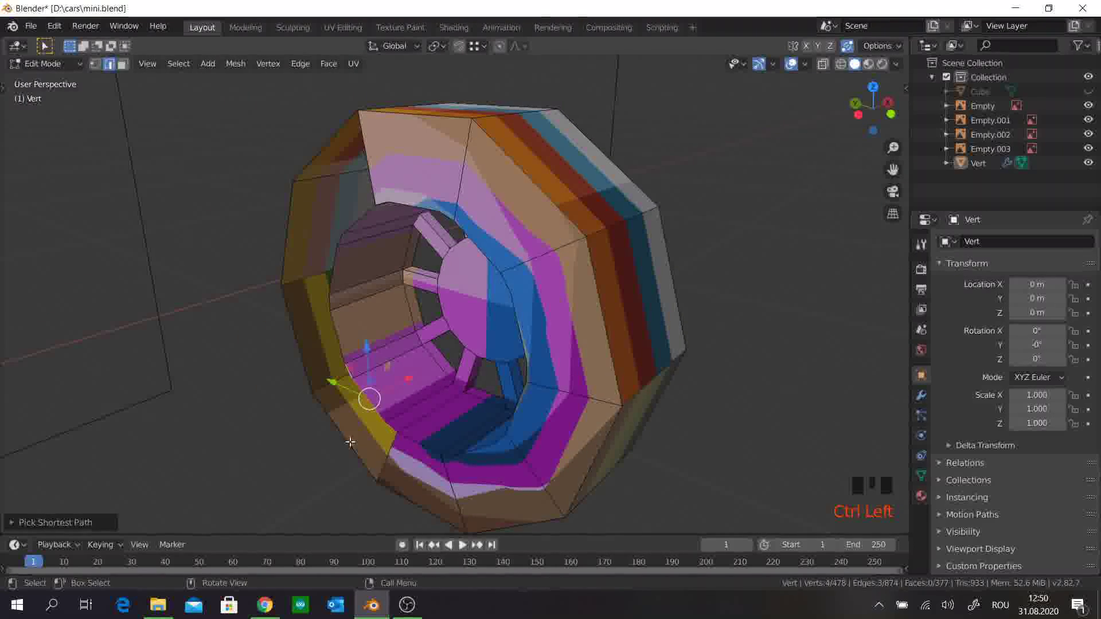
left_click(346, 444)
key("f")
left_click(307, 352)
left_click(338, 335)
key("f")
left_click(290, 267)
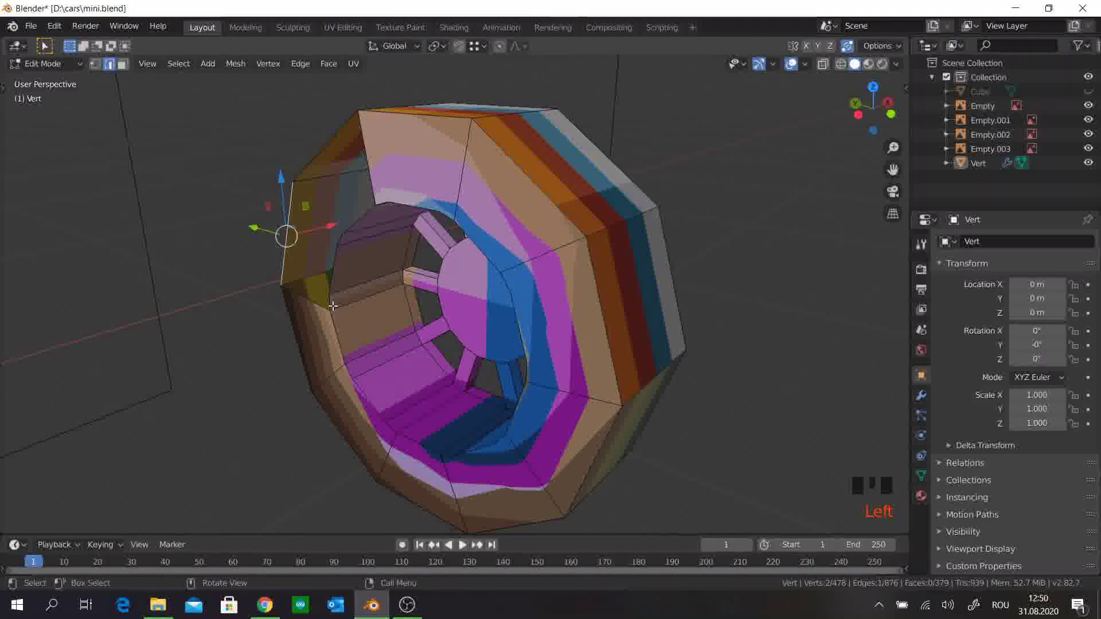
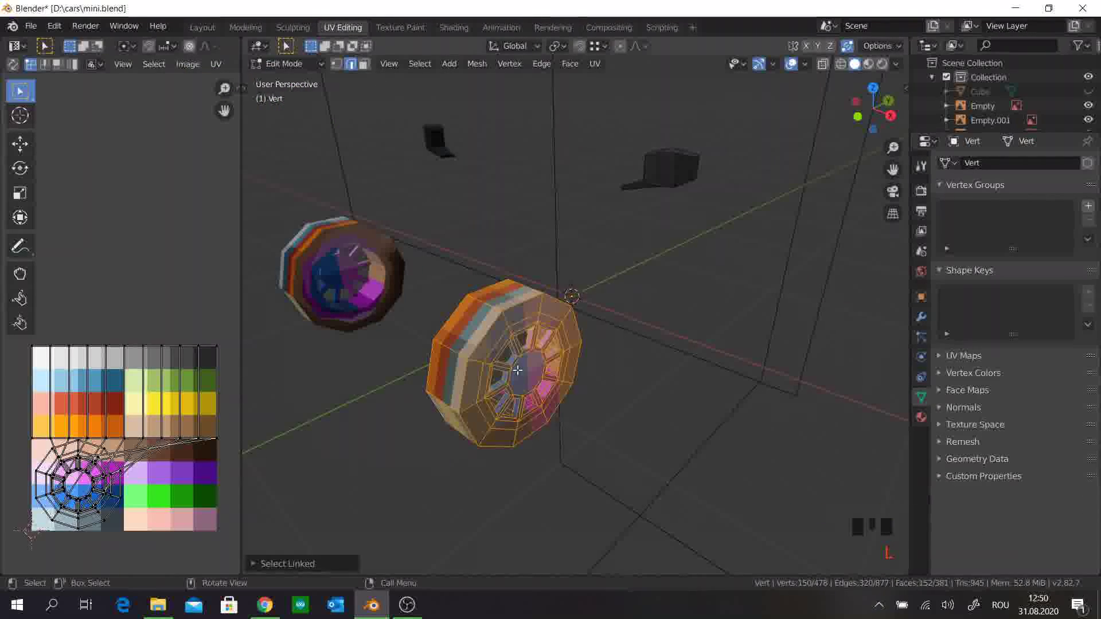
Step: Select all wheel UVs and shrink them onto a dark palette square
key("a")
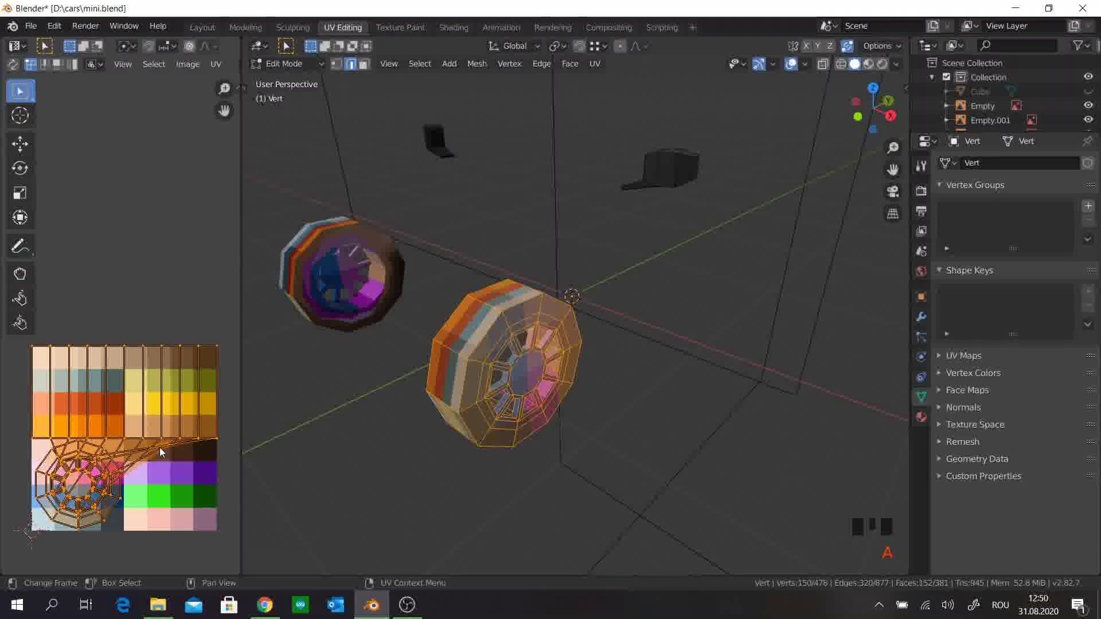
key("g")
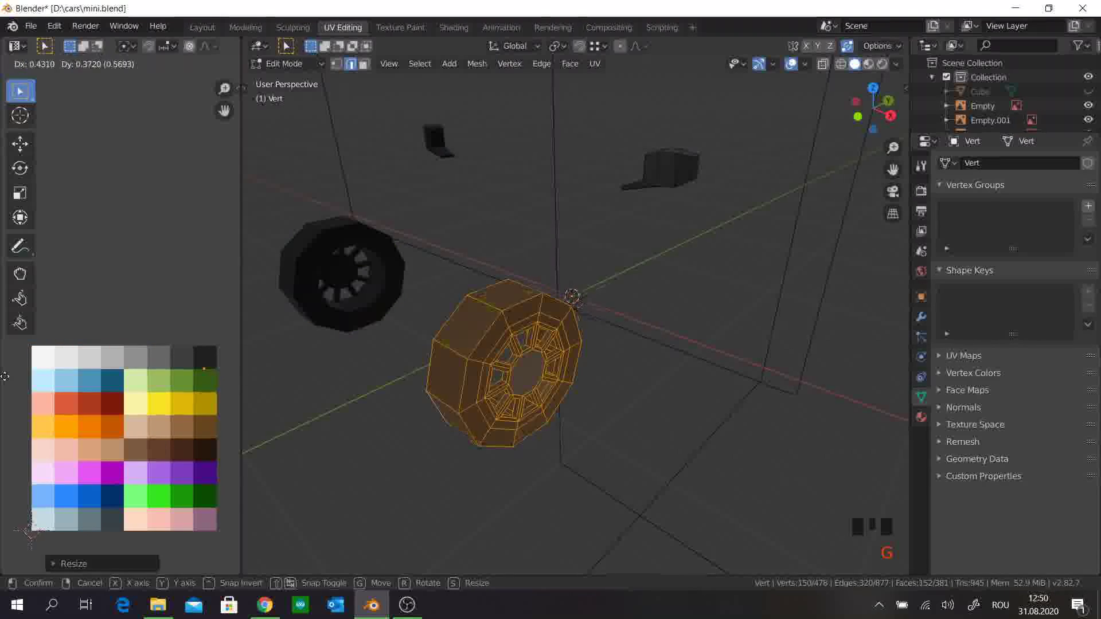
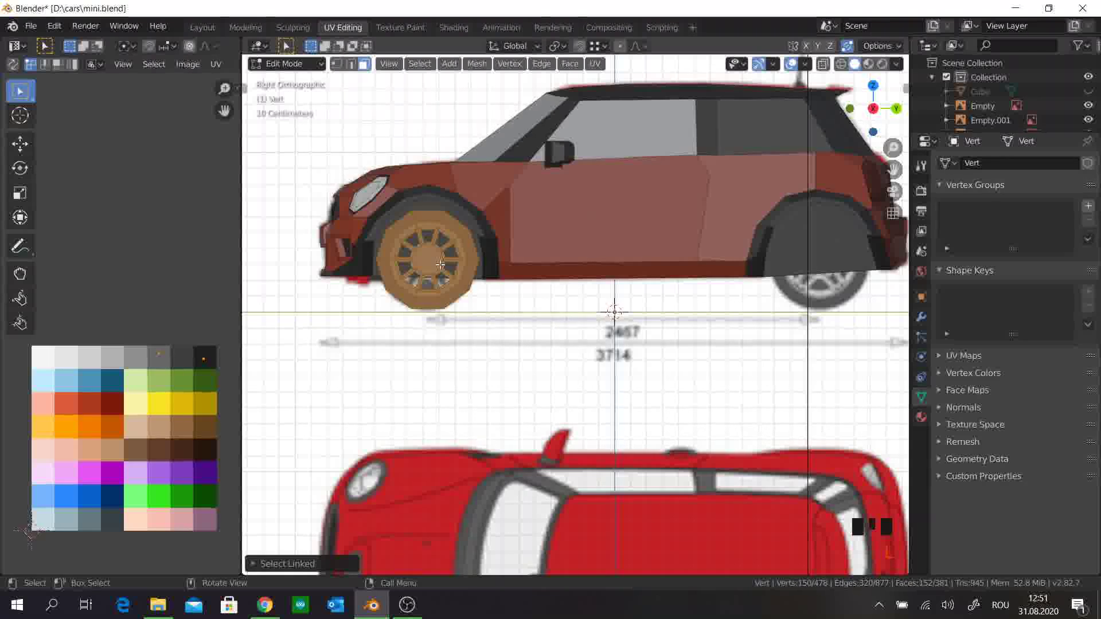
Step: Duplicate the wheel into the rear arch and check the car in Object Mode perspective
key("shift+d")
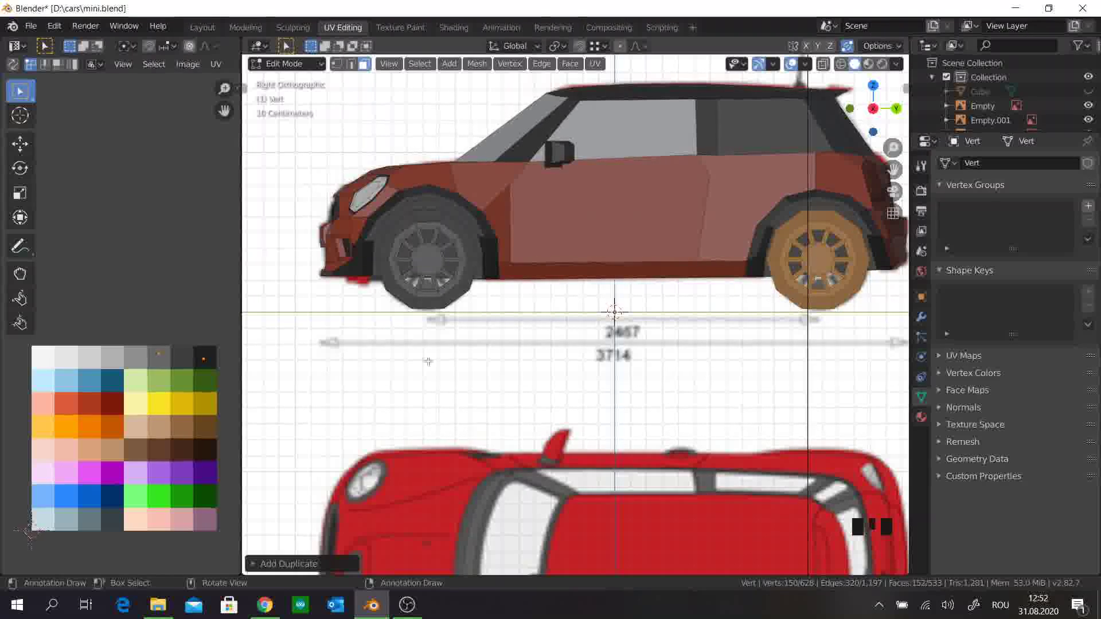
left_click_drag(486, 326, 543, 350)
scroll("down", 3)
left_click(543, 349)
left_click_drag(559, 342, 643, 329)
key("Tab")
left_click_drag(632, 331, 570, 327)
key("Tab")
Step: Hide the car body so only the wheels remain visible for editing
scroll("up", 3)
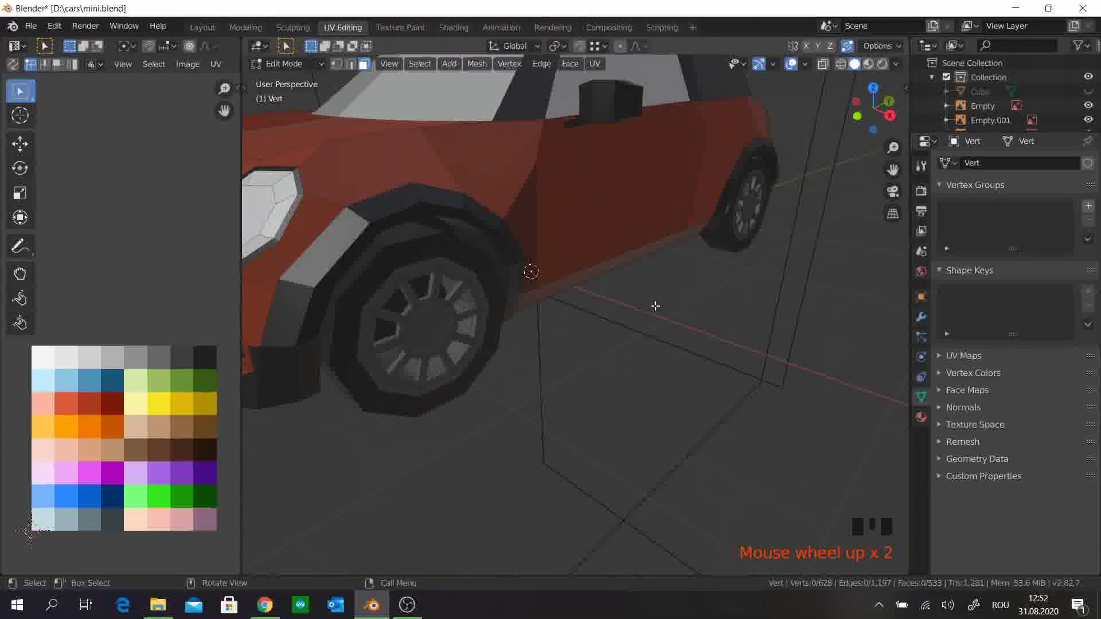
left_click(751, 208)
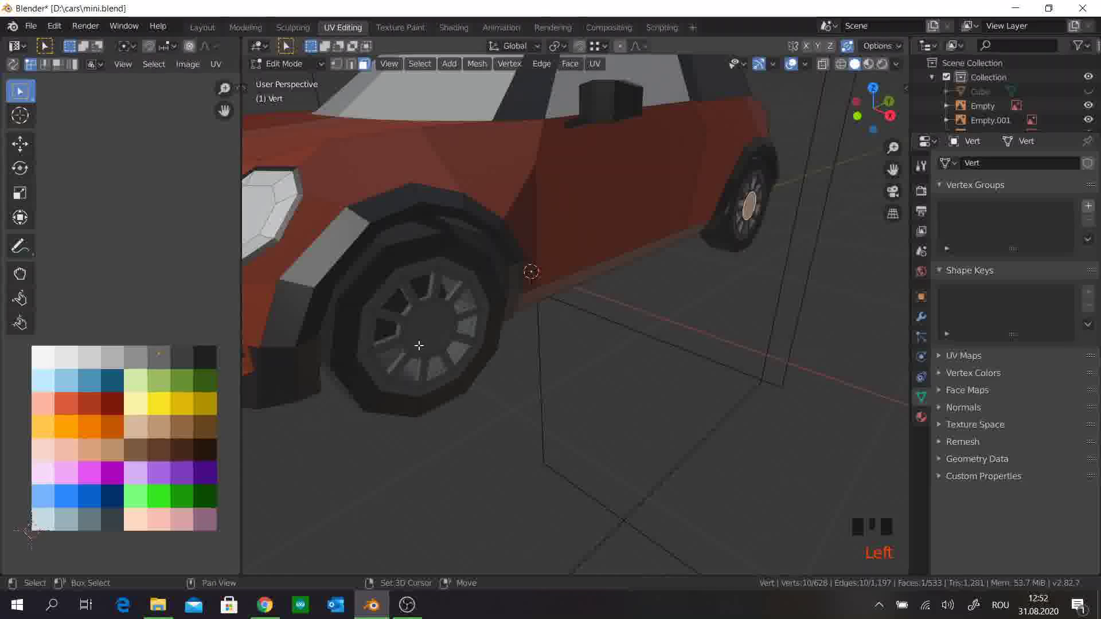
left_click(421, 339)
left_click_drag(524, 335, 574, 234)
key("a")
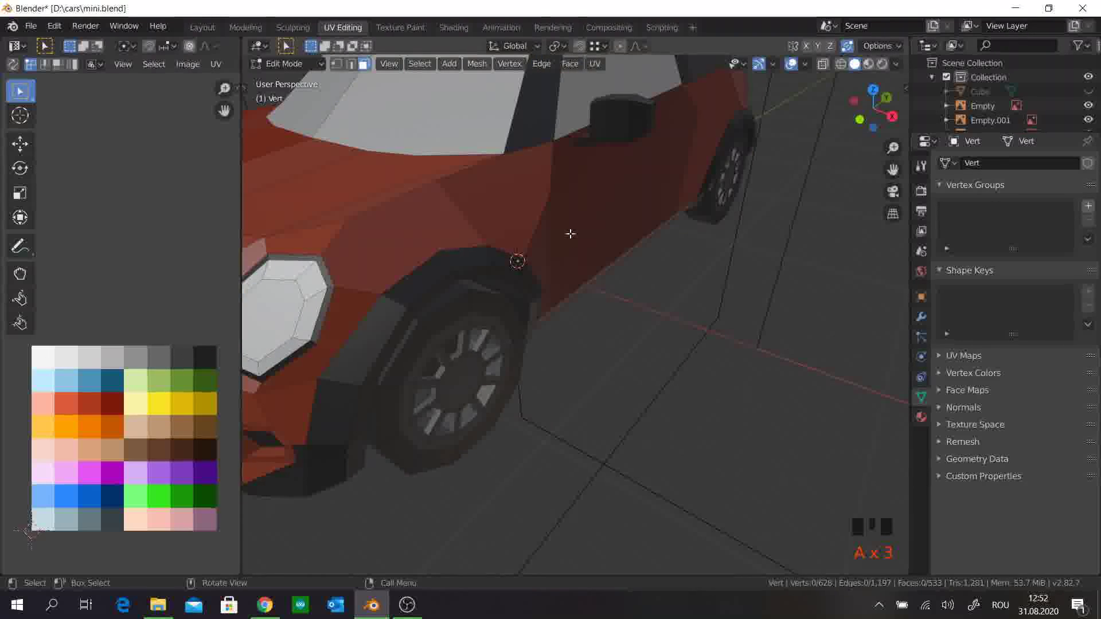
key("l")
key("h")
Step: Inspect the wheel from several angles and select the centre hub face of the rim
left_click_drag(568, 282, 347, 228)
left_click(346, 228)
left_click(767, 246)
left_click_drag(765, 246, 618, 295)
left_click(618, 295)
left_click(765, 164)
left_click_drag(585, 414, 534, 343)
scroll("up", 3)
left_click(620, 55)
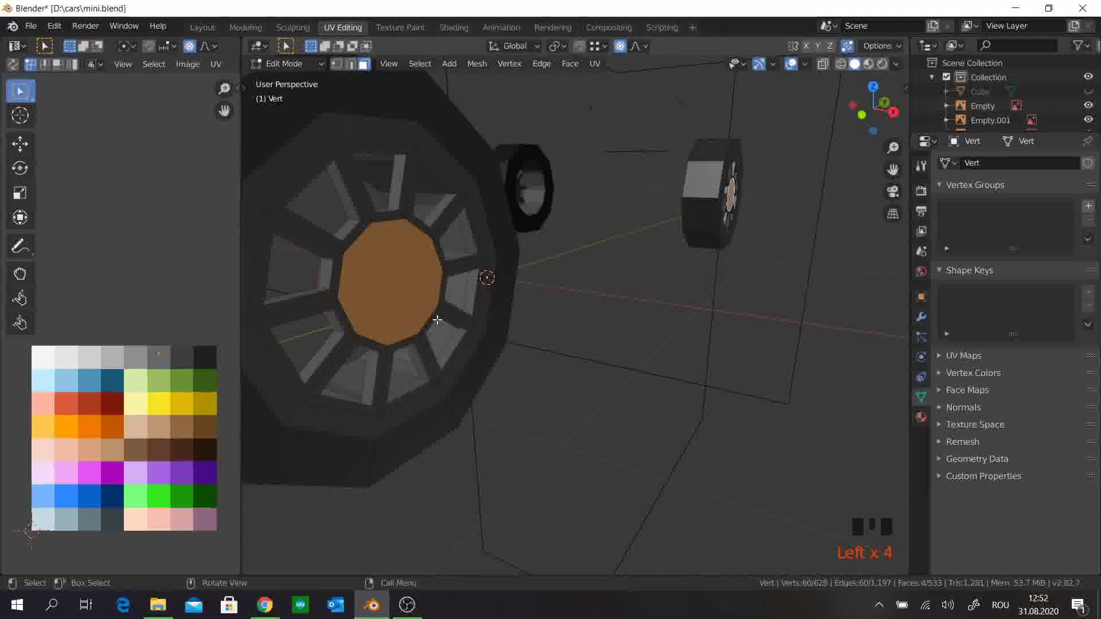
Step: Move the hub face inward to recess it and unhide the car body
middle_click(492, 308)
key("g")
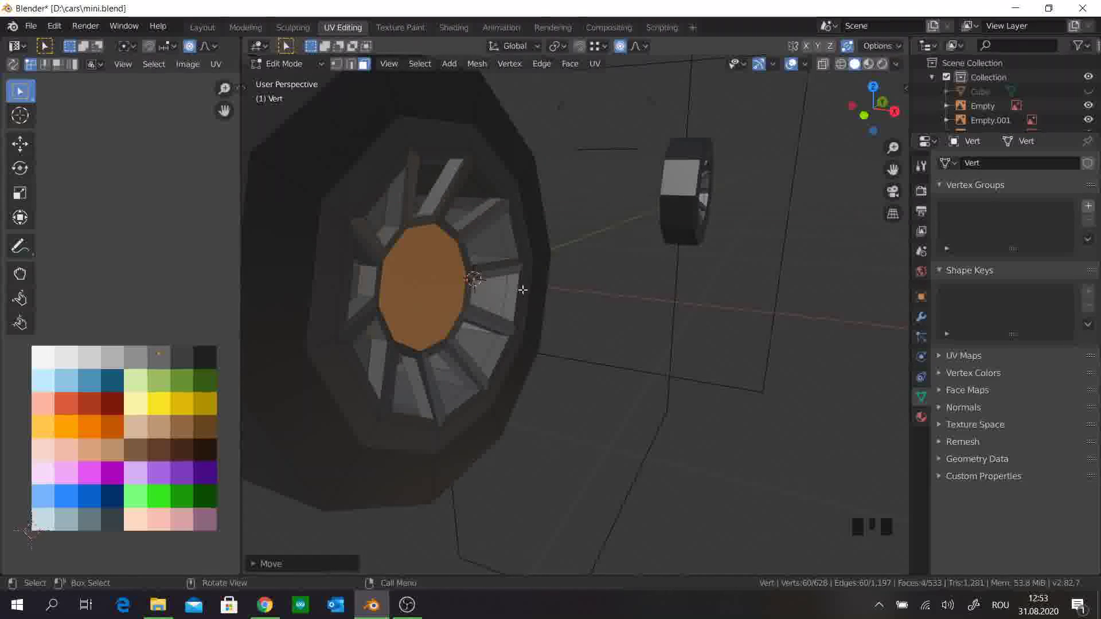
scroll("down", 3)
left_click_drag(534, 286, 509, 299)
key("a")
key("alt+h")
left_click(723, 380)
Step: Return to object mode and switch to the full modelling Layout workspace
scroll("down", 3)
key("Tab")
left_click_drag(670, 360, 585, 370)
left_click(584, 371)
Step: View the front wheel up close and select the wheel object
left_click_drag(567, 345, 591, 318)
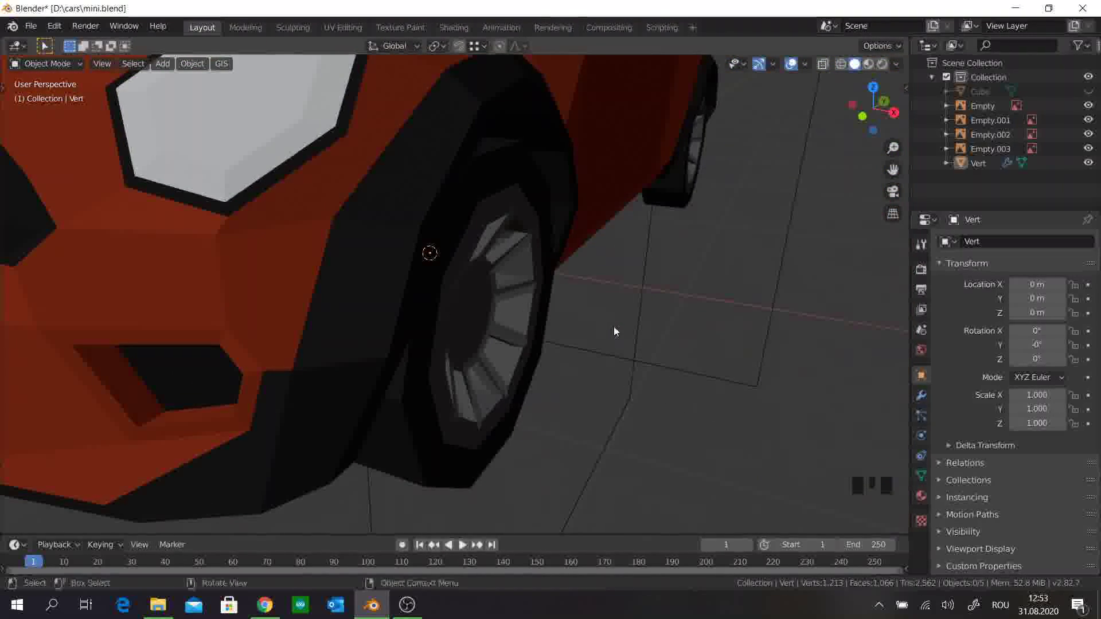
left_click(388, 240)
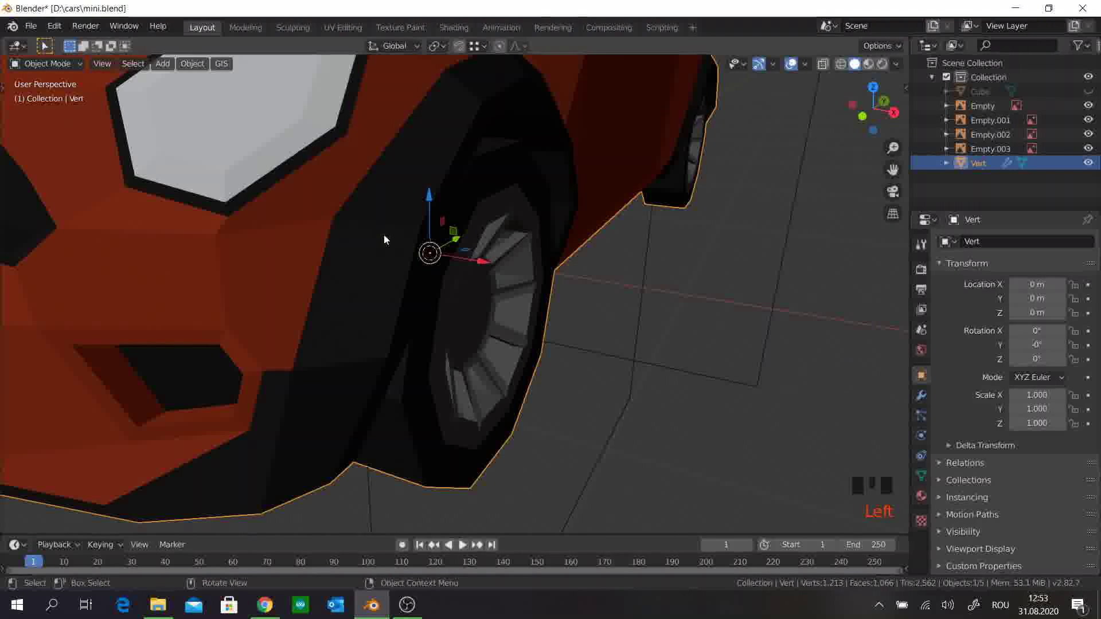
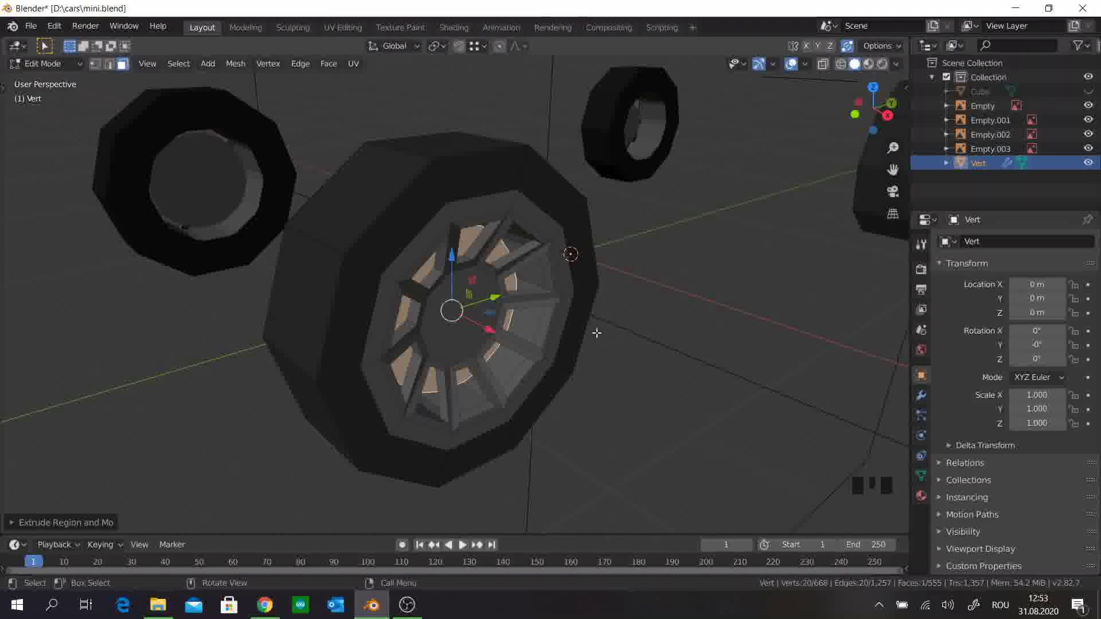
Step: Duplicate a face between the spokes and extrude it into place inside the rim, undoing a stray extrude
left_click_drag(571, 330, 336, 272)
left_click(337, 272)
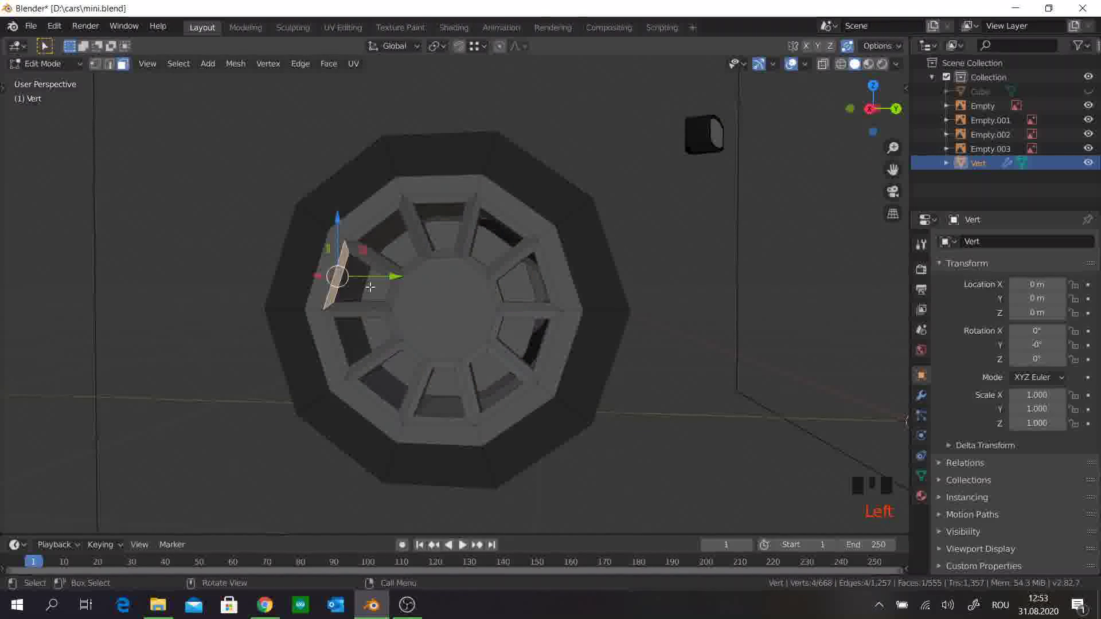
key("shift+d")
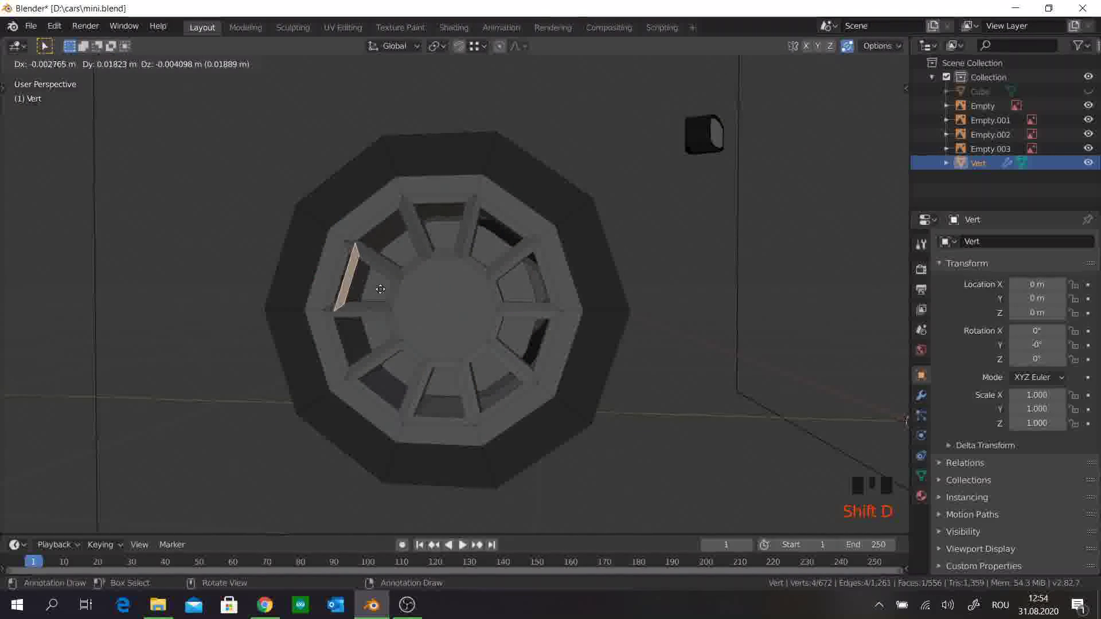
left_click_drag(410, 311, 482, 335)
key("e")
left_click_drag(480, 336, 378, 269)
left_click(377, 269)
key("e")
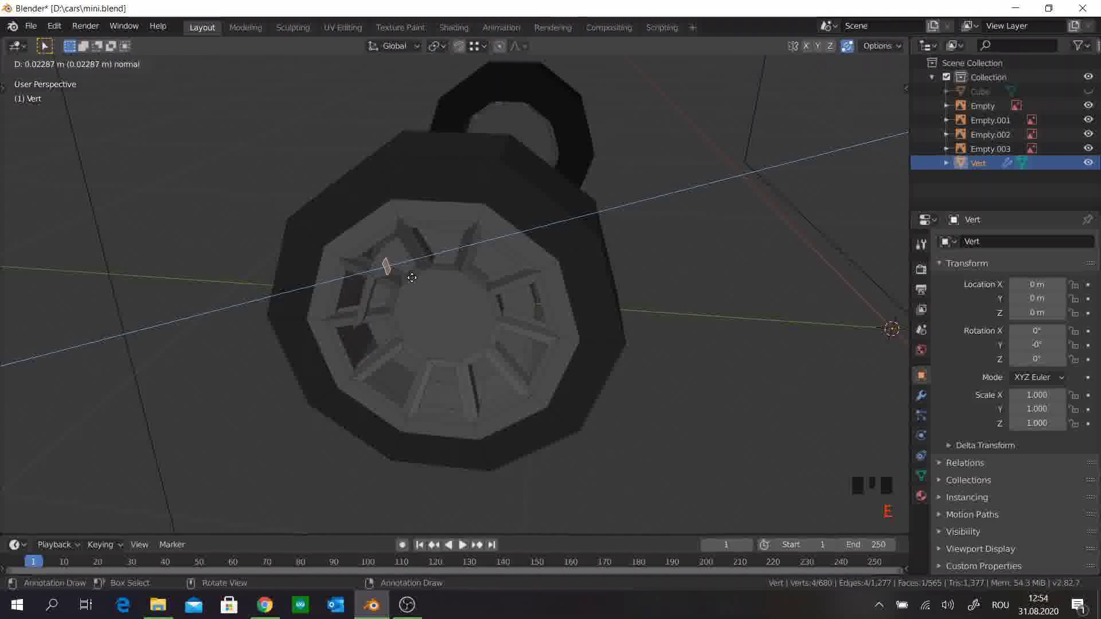
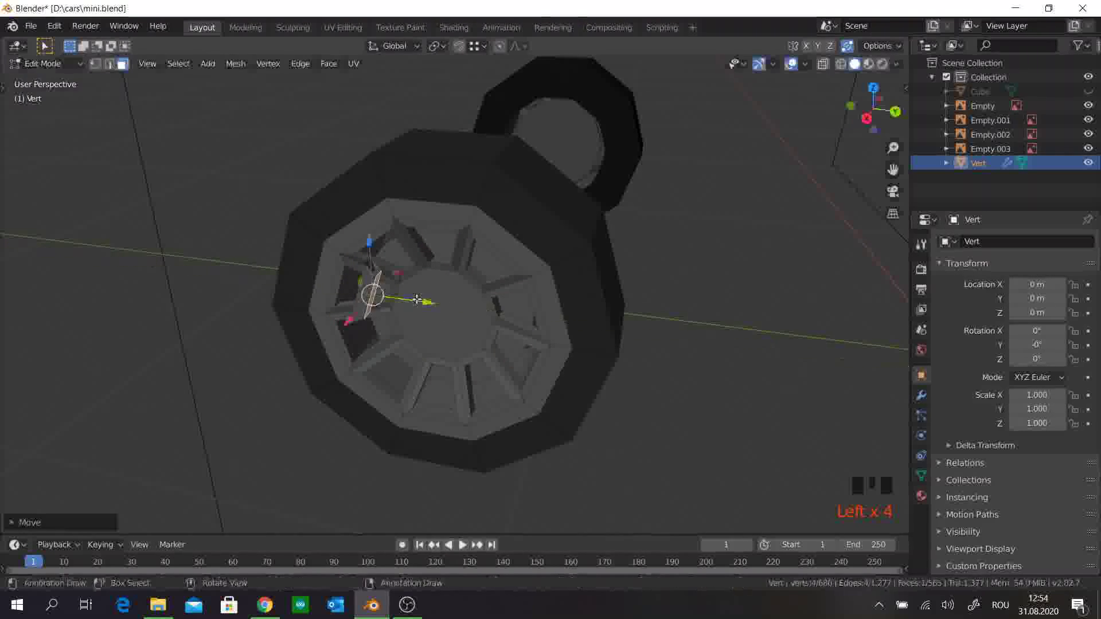
key("ctrl+z")
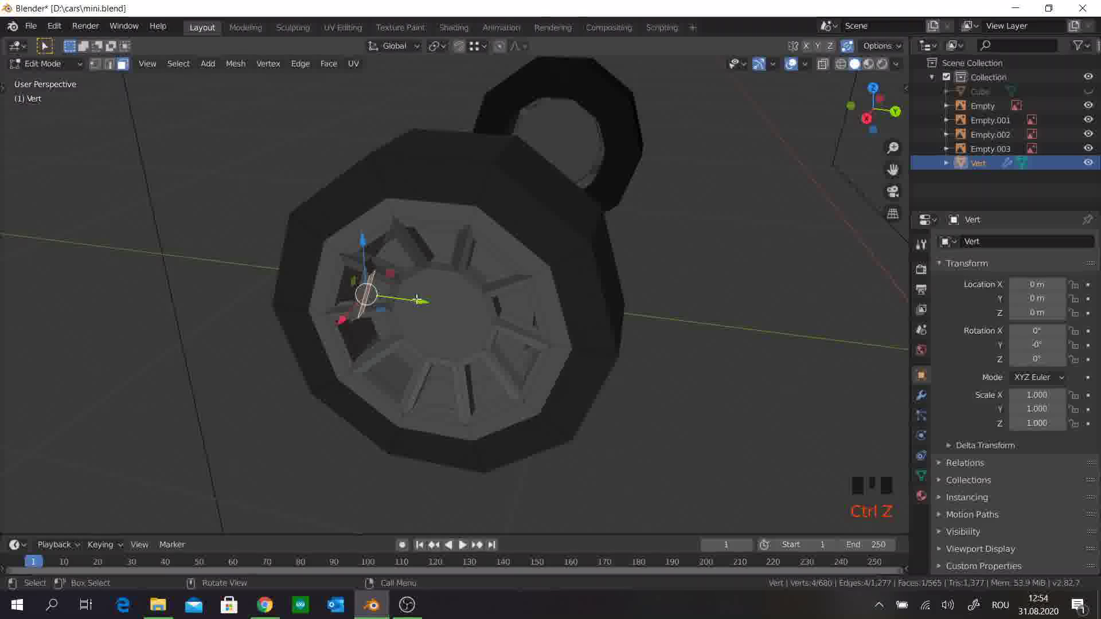
Step: Select the piece behind a spoke and move it into the spoke gap
scroll("up", 3)
left_click_drag(378, 279, 371, 255)
left_click(371, 256)
scroll("up", 3)
left_click_drag(400, 316, 353, 278)
left_click(353, 278)
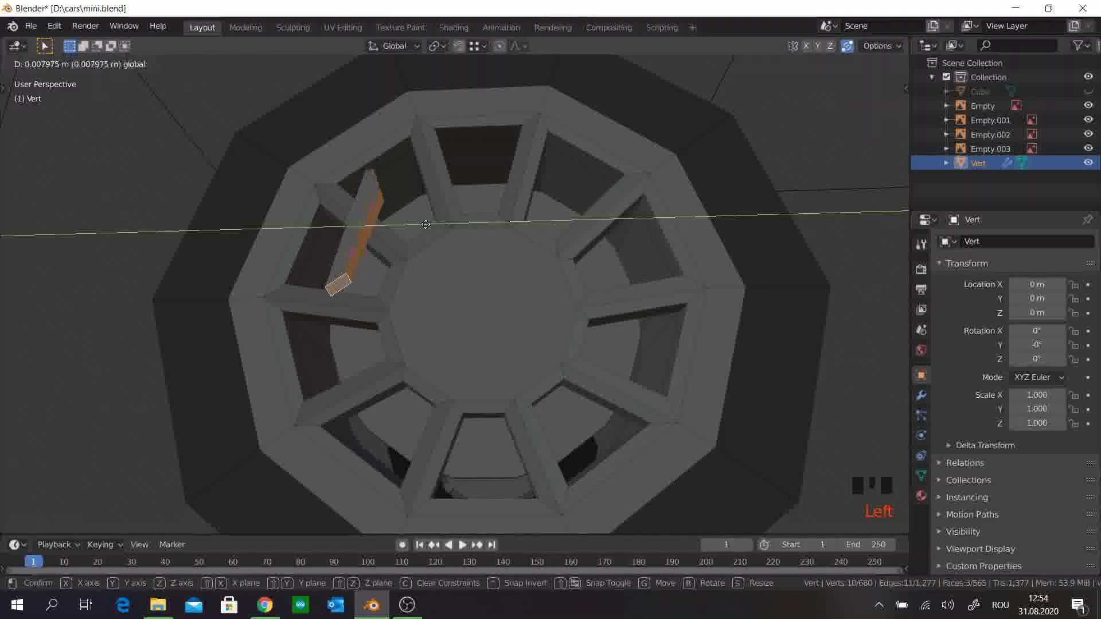
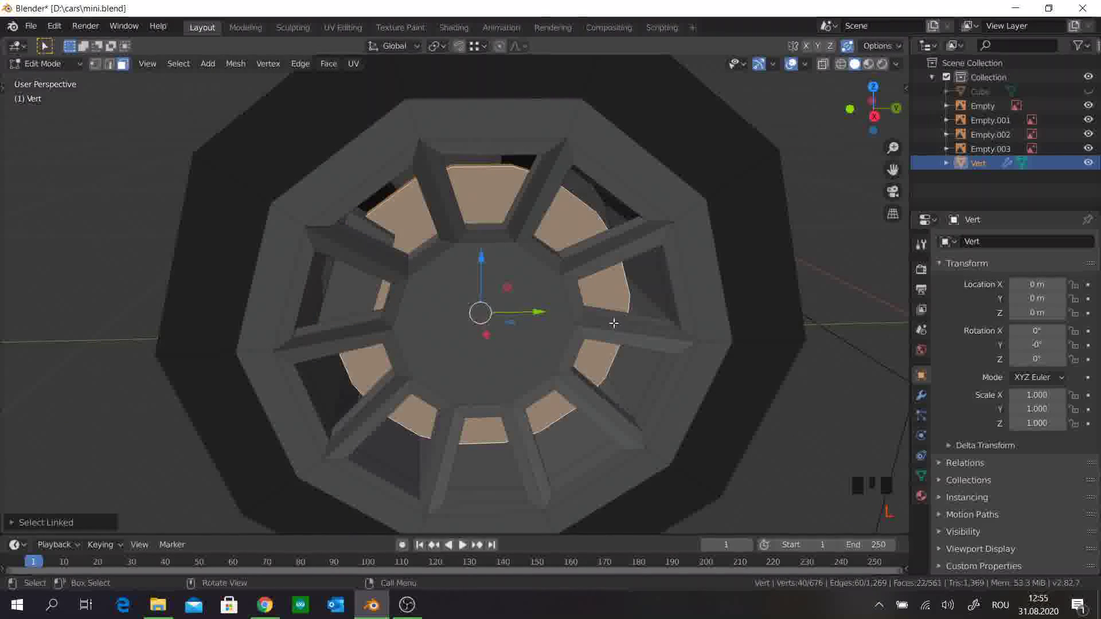
Step: Scale down the gap-filling pieces between the spokes and back out from the wheel
key("s")
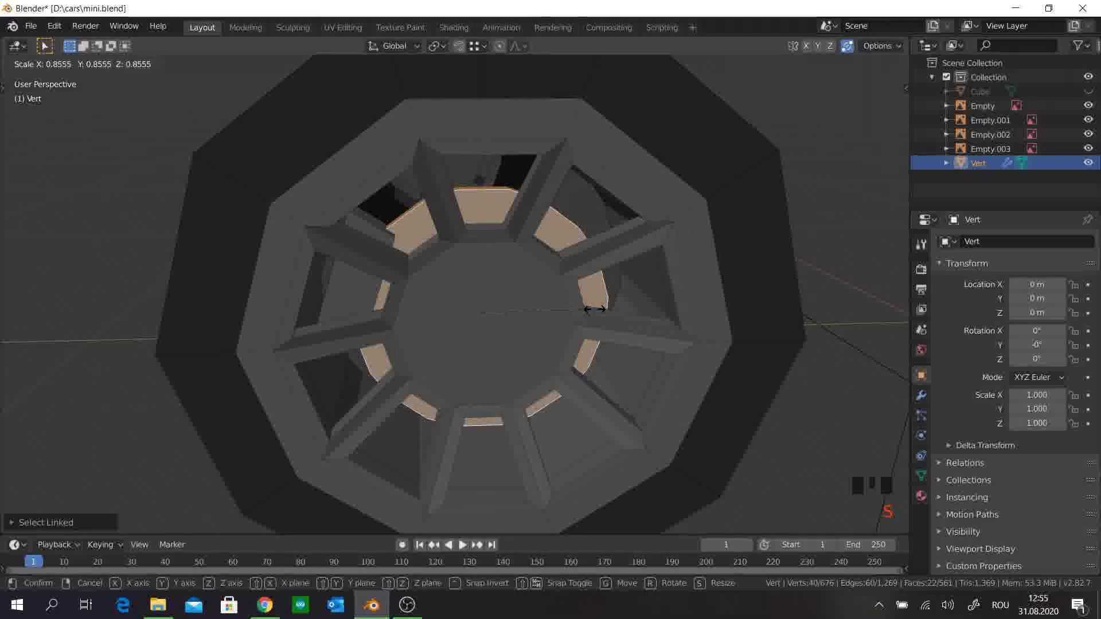
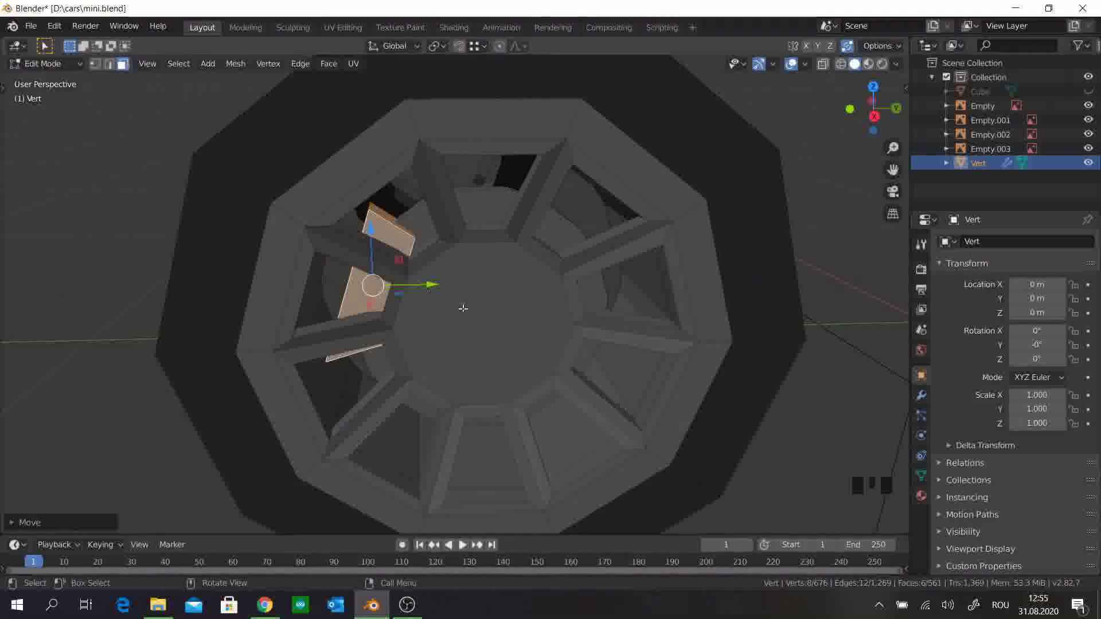
left_click_drag(477, 303, 471, 289)
scroll("down", 3)
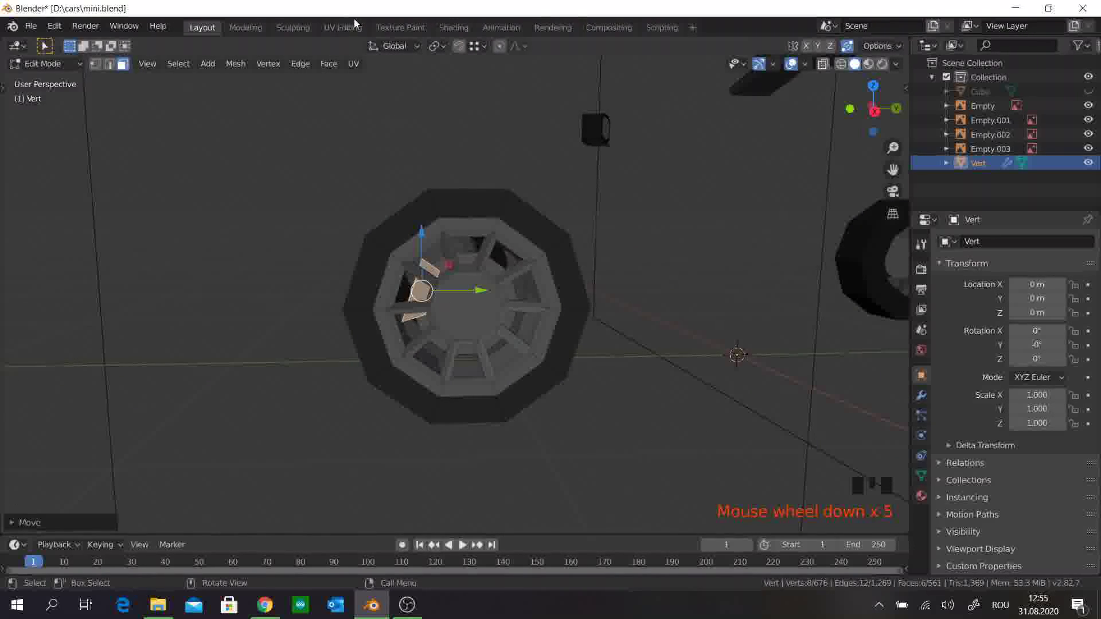
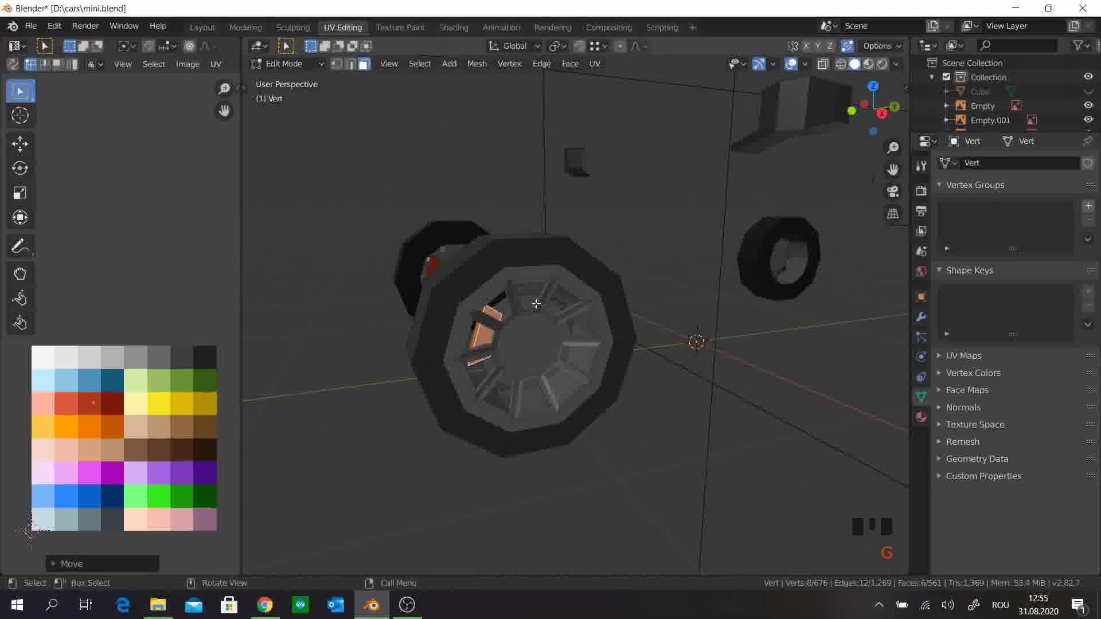
Step: Select all linked inner rim pieces and place their UVs on a light orange palette colour
left_click(532, 298)
left_click(530, 298)
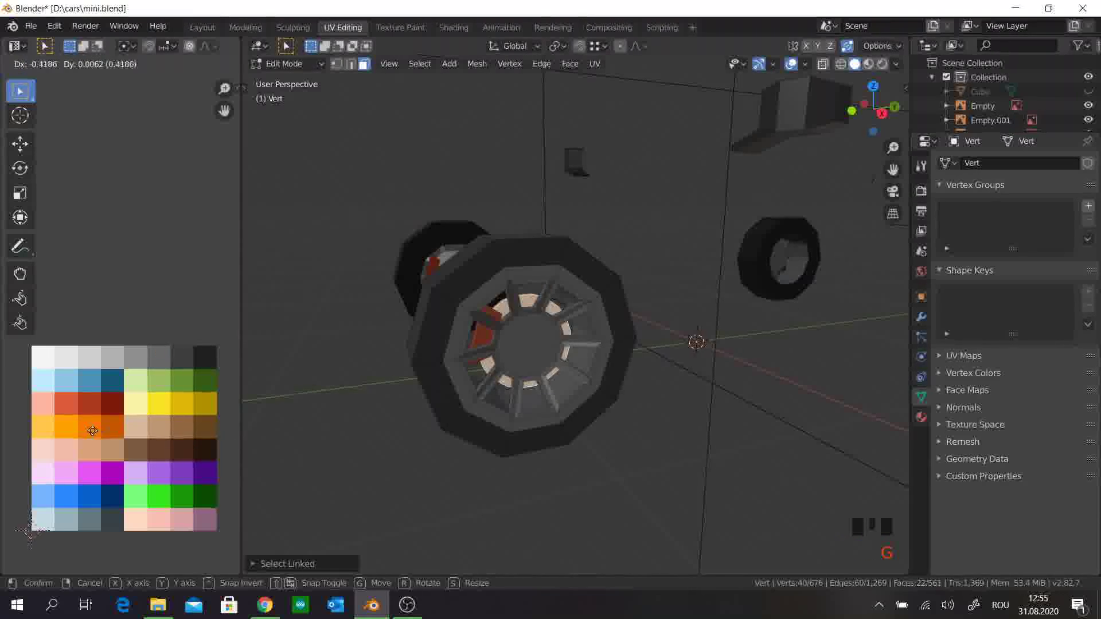
left_click(521, 448)
left_click(630, 471)
Step: Orbit out to see all wheels and switch toward the side reference view
scroll("down", 3)
left_click_drag(639, 432, 504, 311)
key("l")
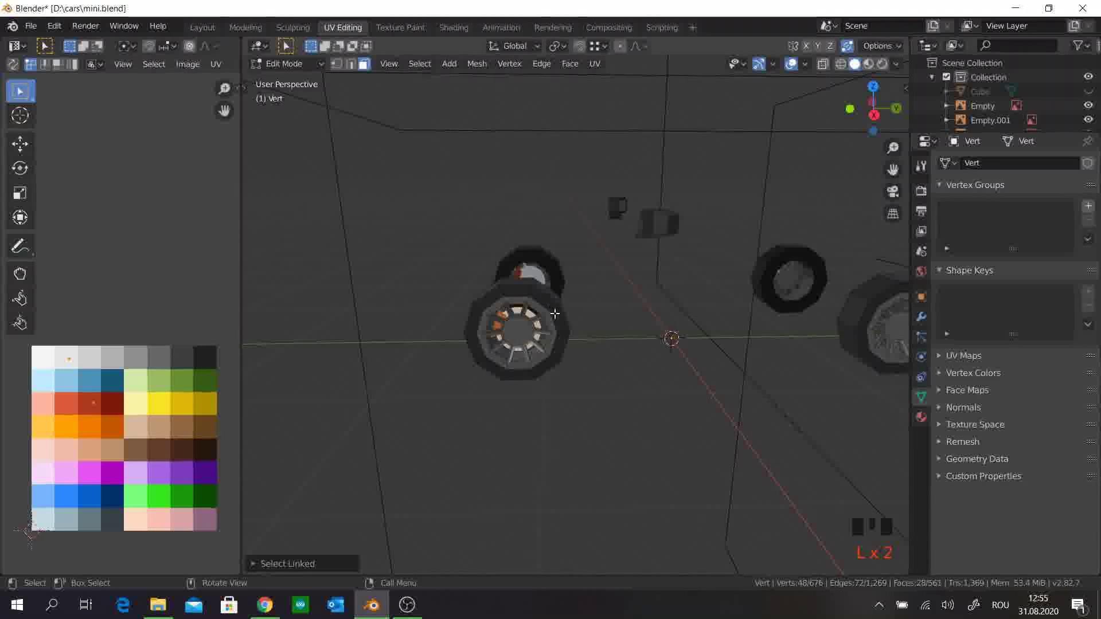